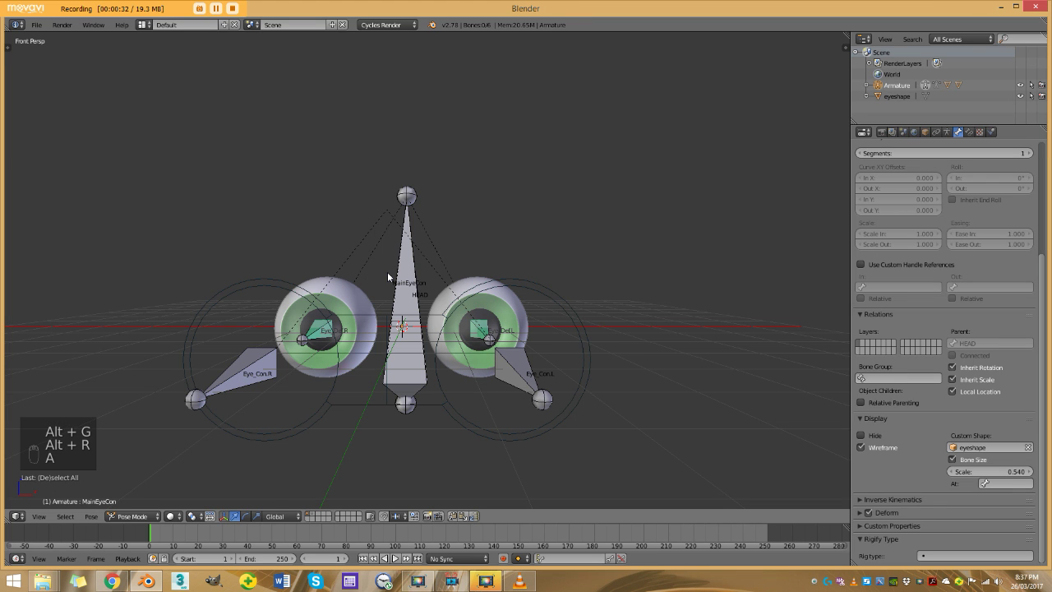
- Move the MainEyeCon bone up, down and below the eyes so both eyeballs track it
left_click_drag(450, 282, 540, 304)
left_click_drag(543, 292, 479, 333)
key("g")
left_click_drag(438, 302, 411, 244)
key("g")
key("g")
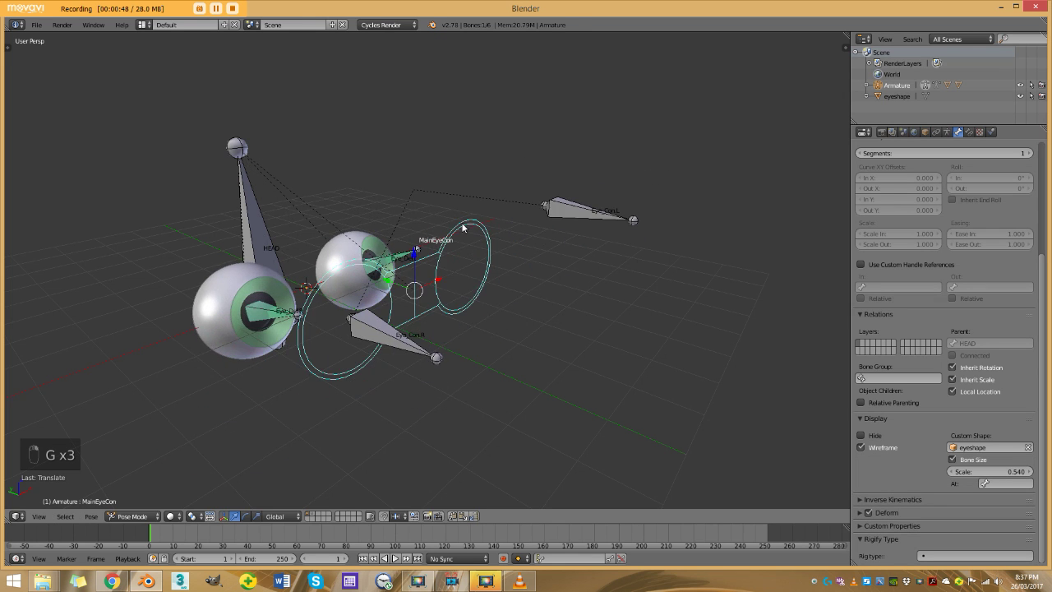
left_click_drag(408, 238, 356, 296)
key("g")
key("g")
key("g")
key("g")
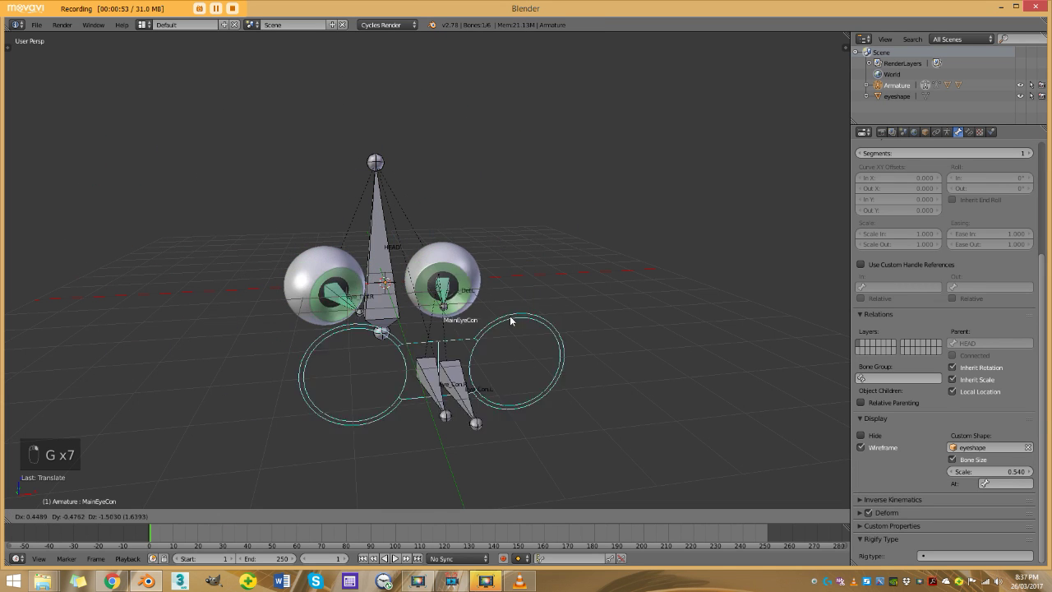
- Move the Eye Con L bone, reset the controls with Alt+G/Alt+R, and return to the two-eyeball starting scene in front view
key("g")
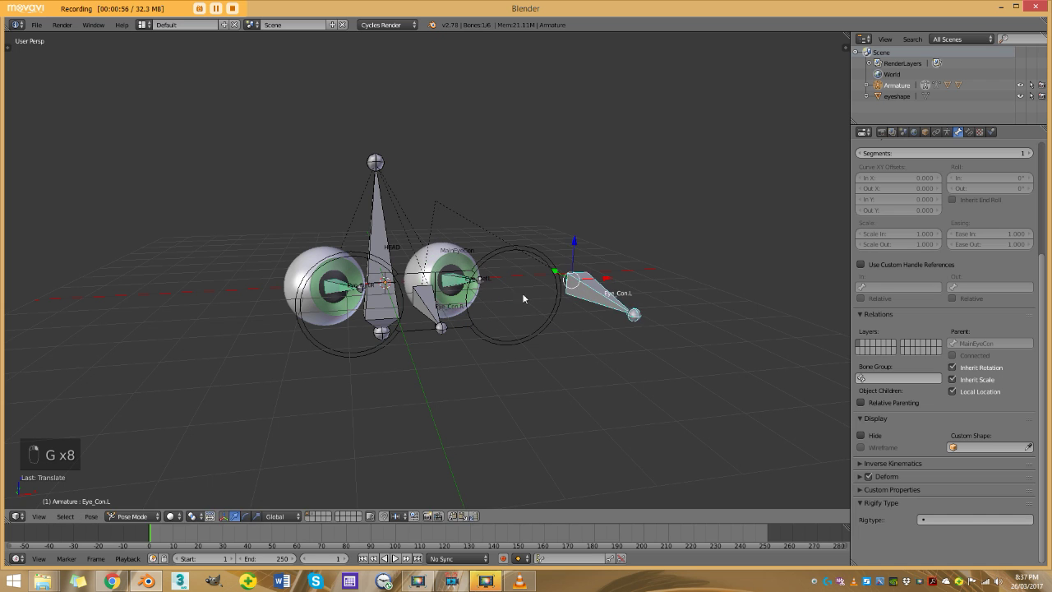
key("g")
key("g")
left_click(563, 352)
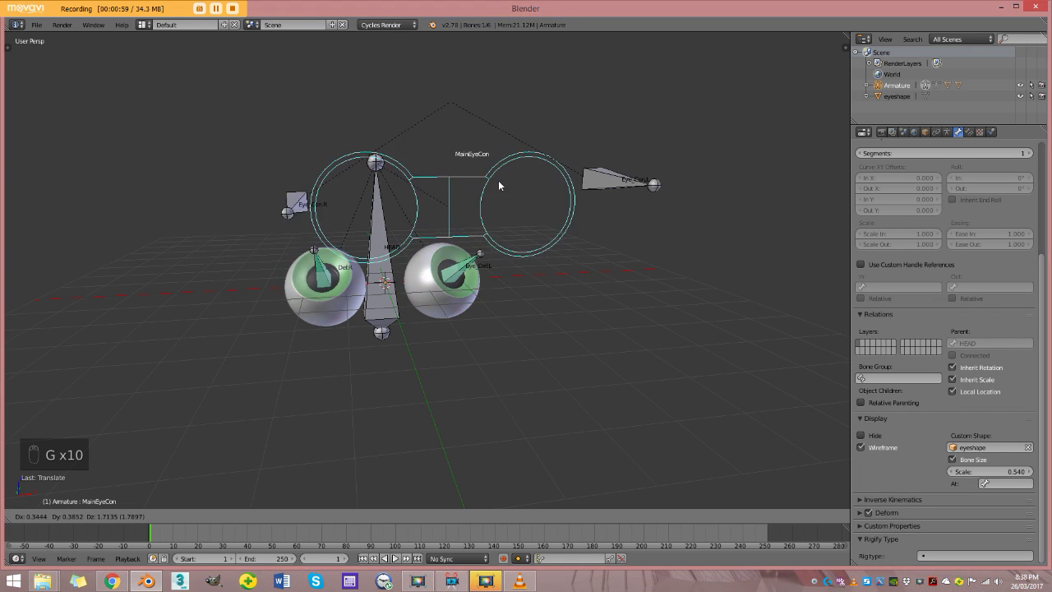
key("a")
key("a")
key("alt+g")
key("alt+r")
key("a")
left_click_drag(491, 201, 567, 330)
key("r")
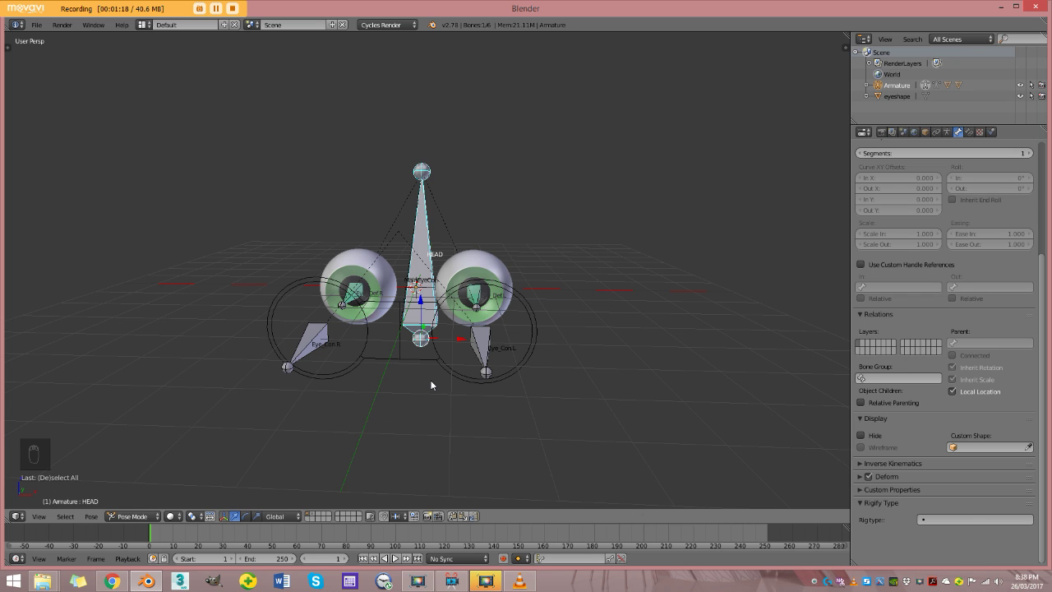
key("KP_1")
- Inspect the eyeballs in wireframe and edit mode to see their origins are off-centre
key("z")
key("a")
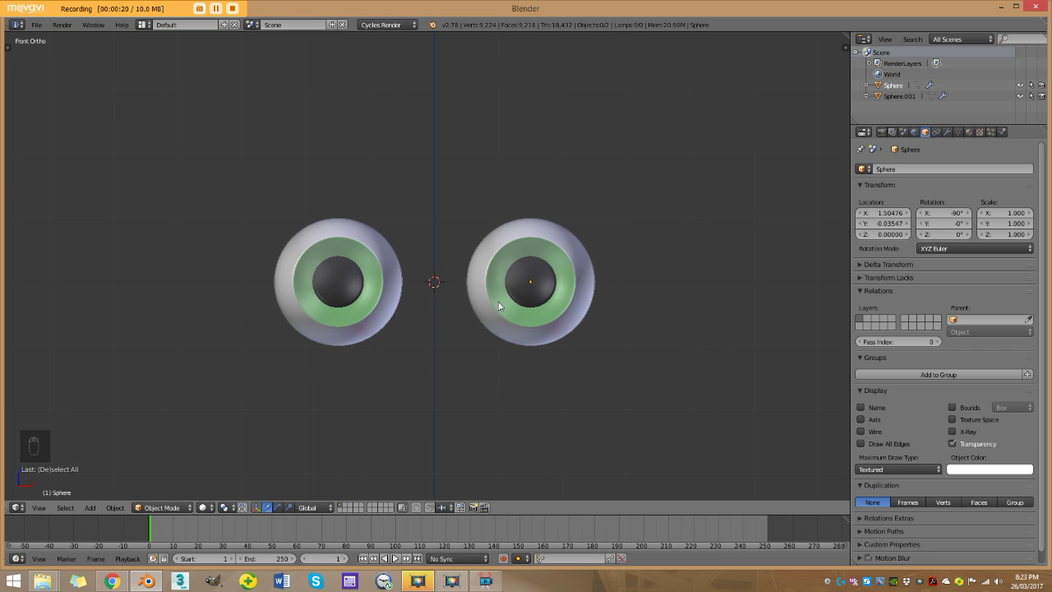
left_click_drag(528, 299, 501, 295)
key("g")
left_click_drag(442, 283, 433, 303)
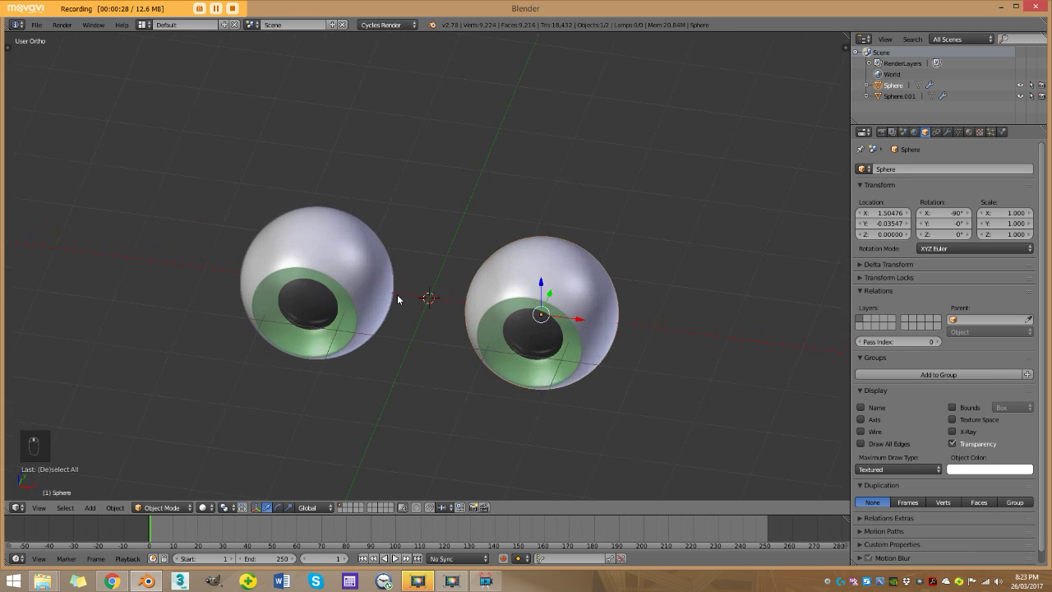
left_click_drag(323, 260, 378, 287)
key("Tab")
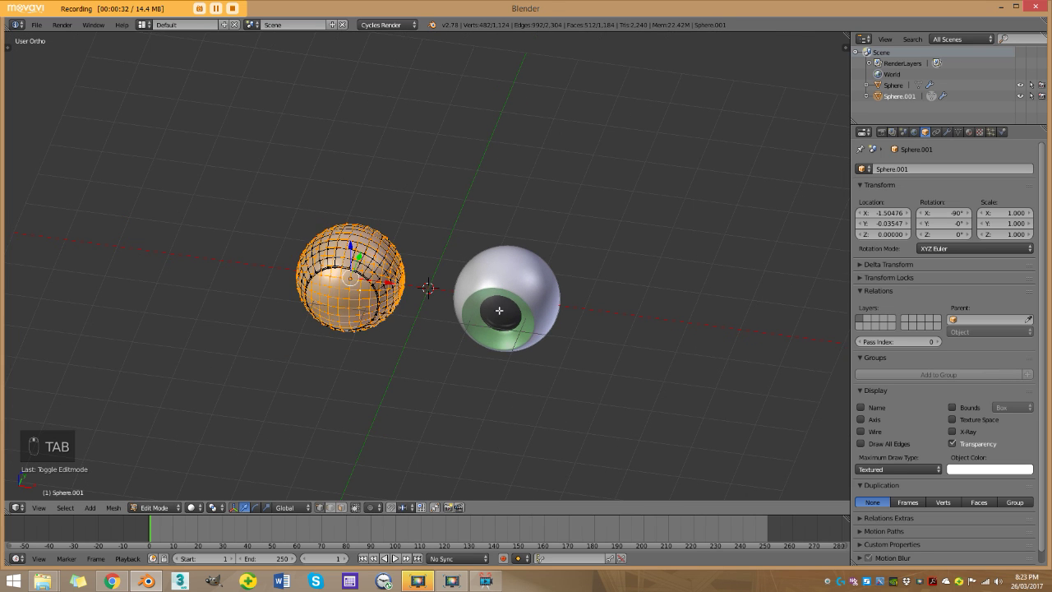
key("Tab")
key("z")
- Select the left eyeball and set its origin to its own geometry
right_click(529, 247)
key("g")
right_click(367, 256)
key("g")
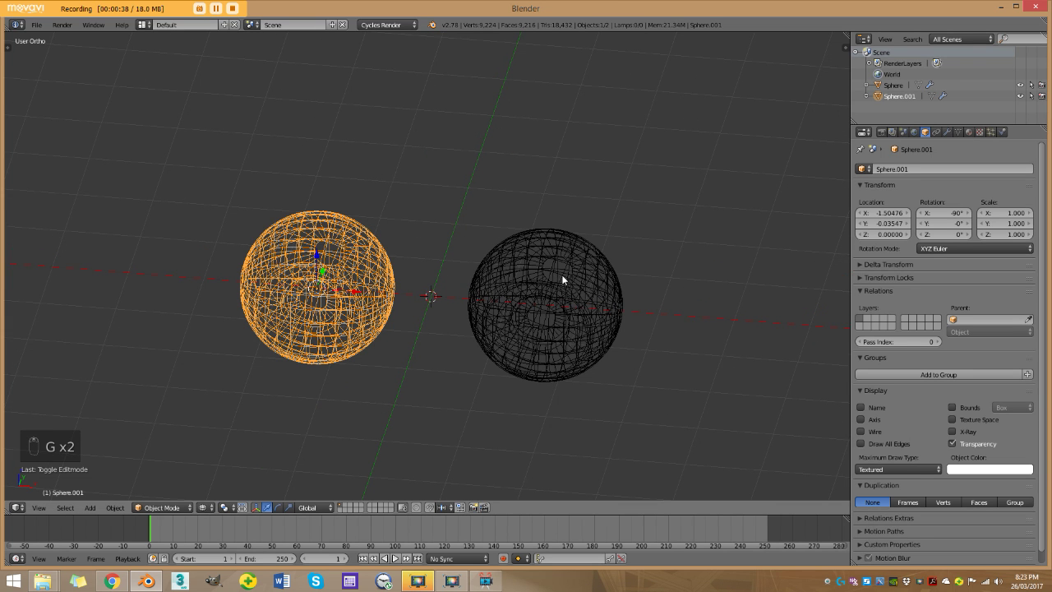
key("z")
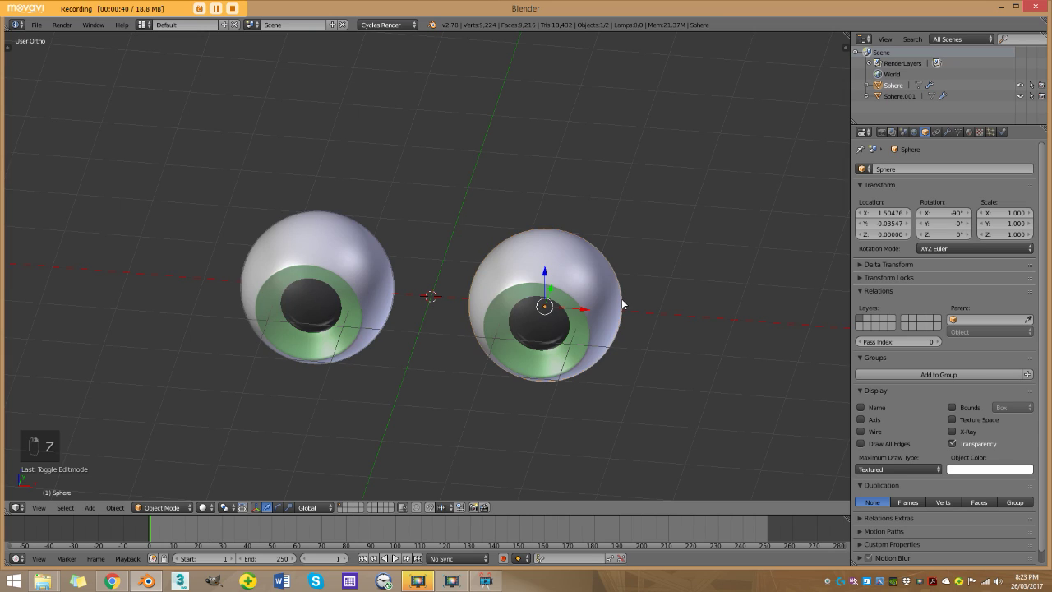
key("z")
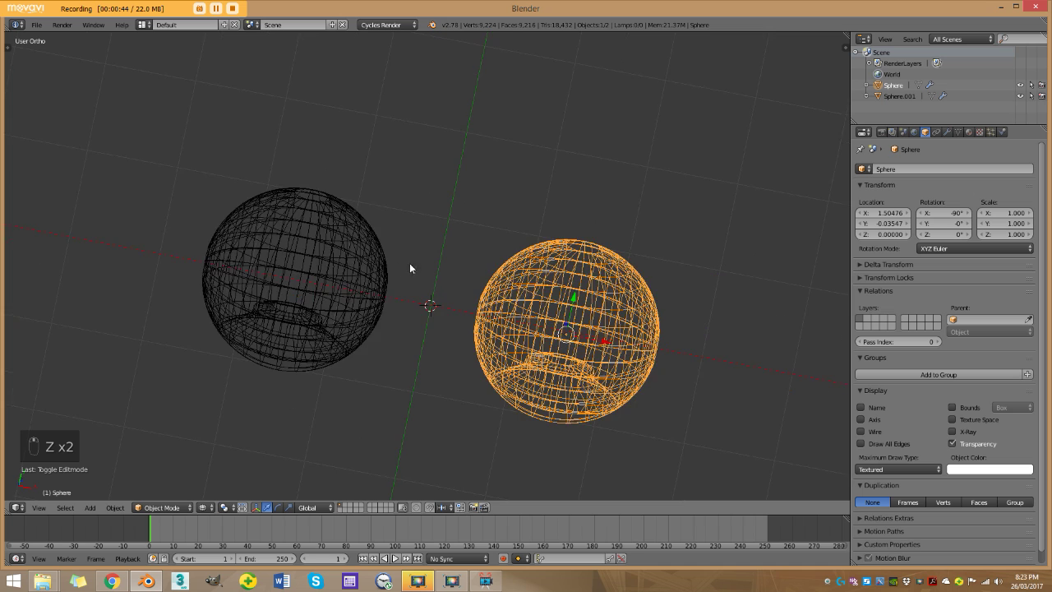
key("z")
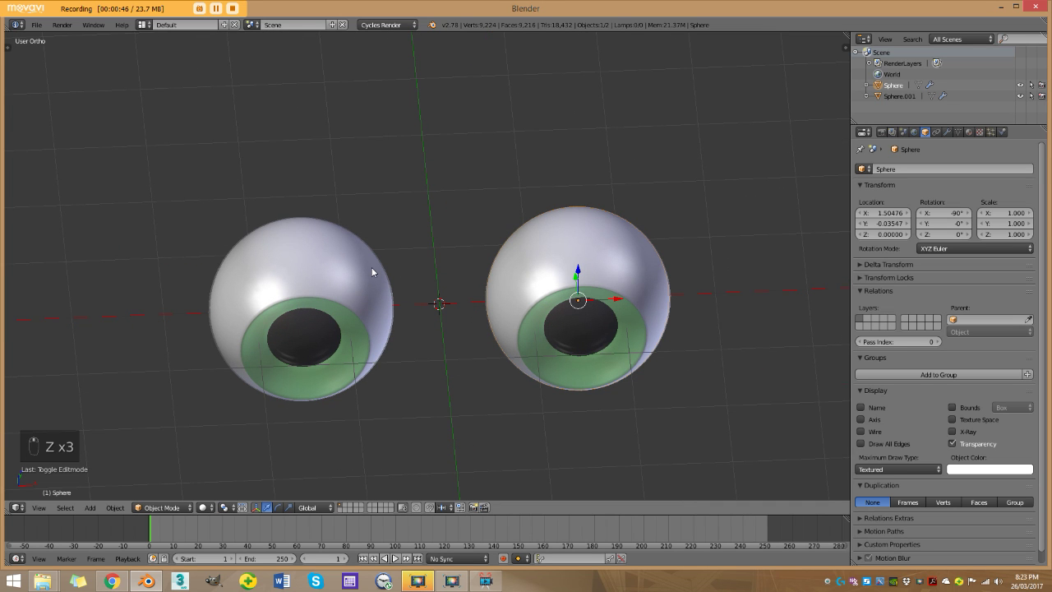
left_click(377, 272)
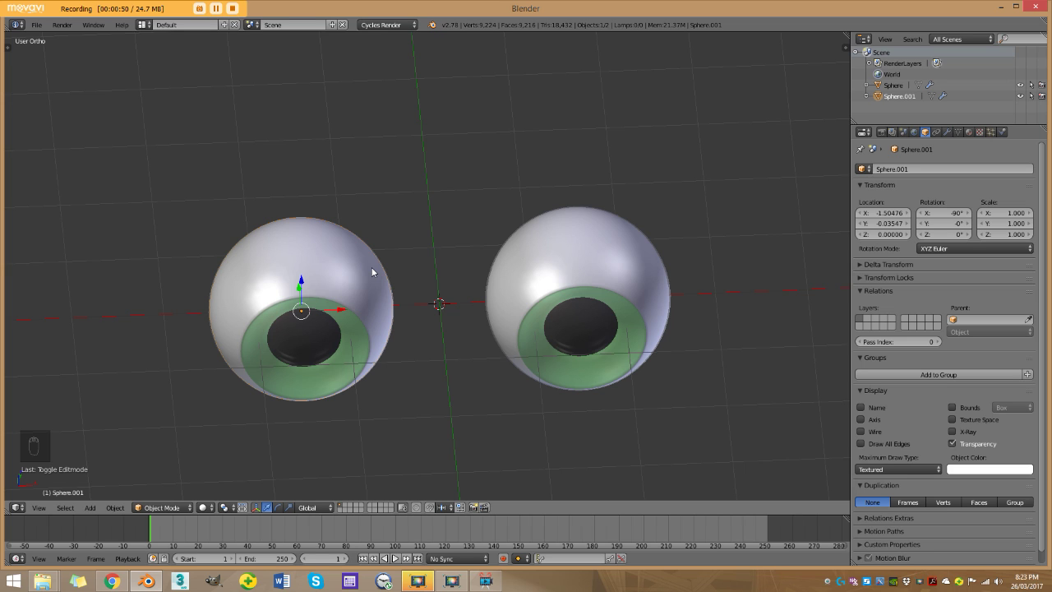
key("ctrl+shift+alt+c")
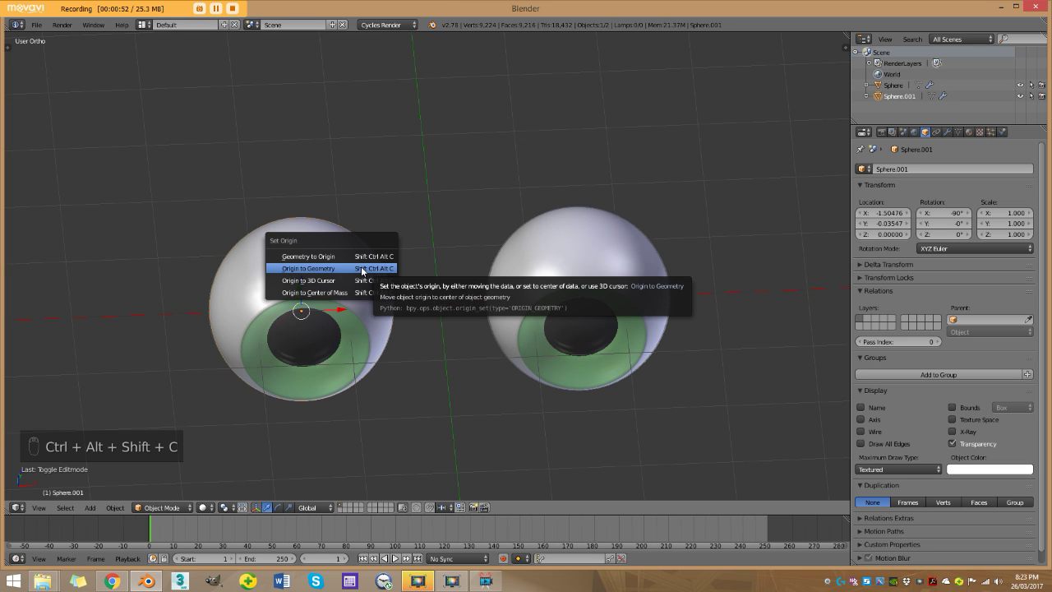
- Set the right eyeball's origin to geometry, then snap the 3D cursor to the world centre in front view
right_click(591, 261)
key("ctrl+shift+alt+c")
key("a")
key("KP_1")
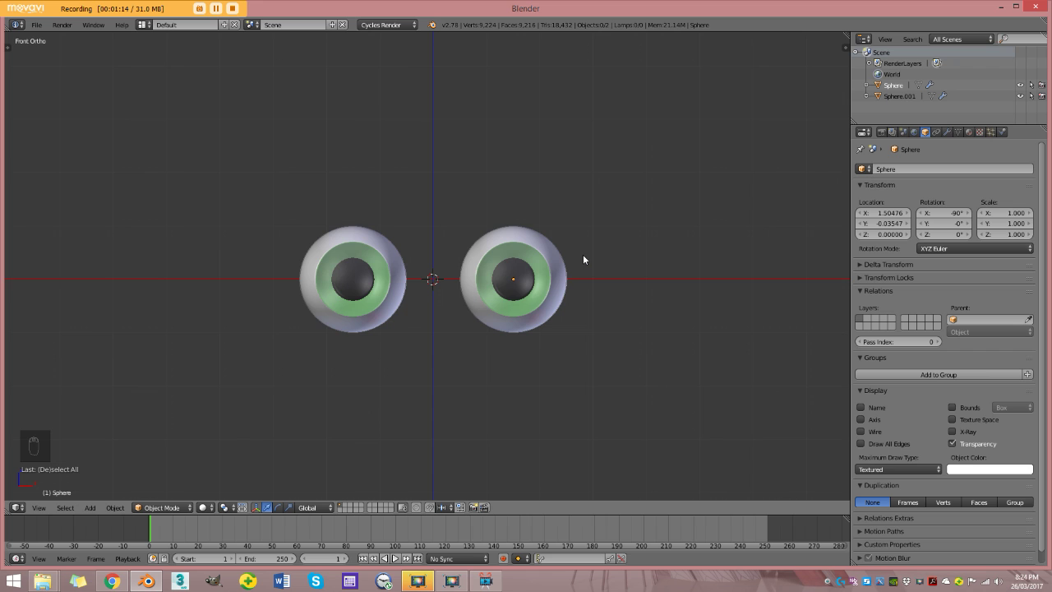
key("shift+s")
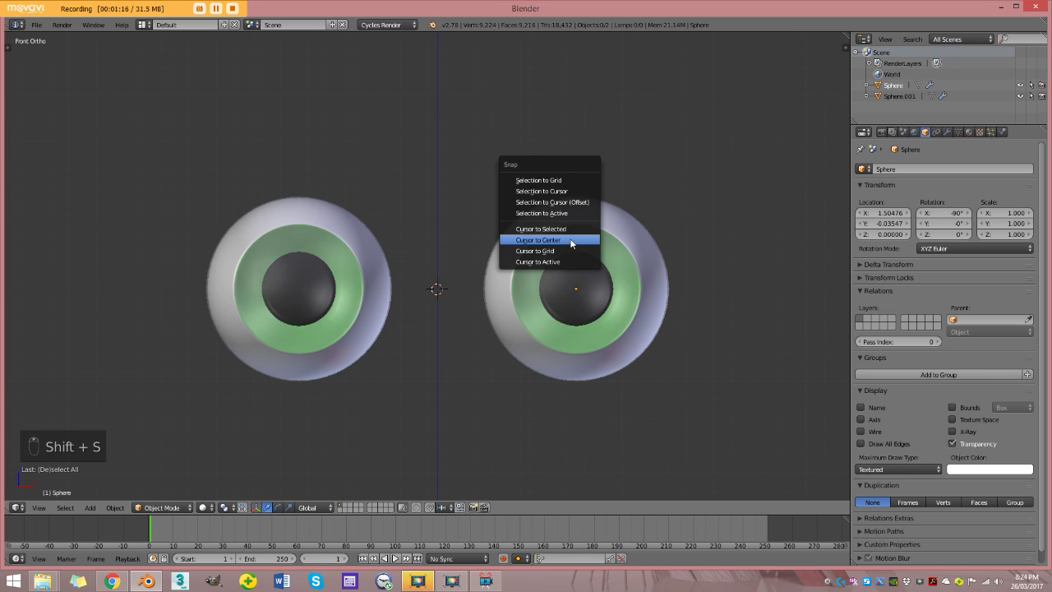
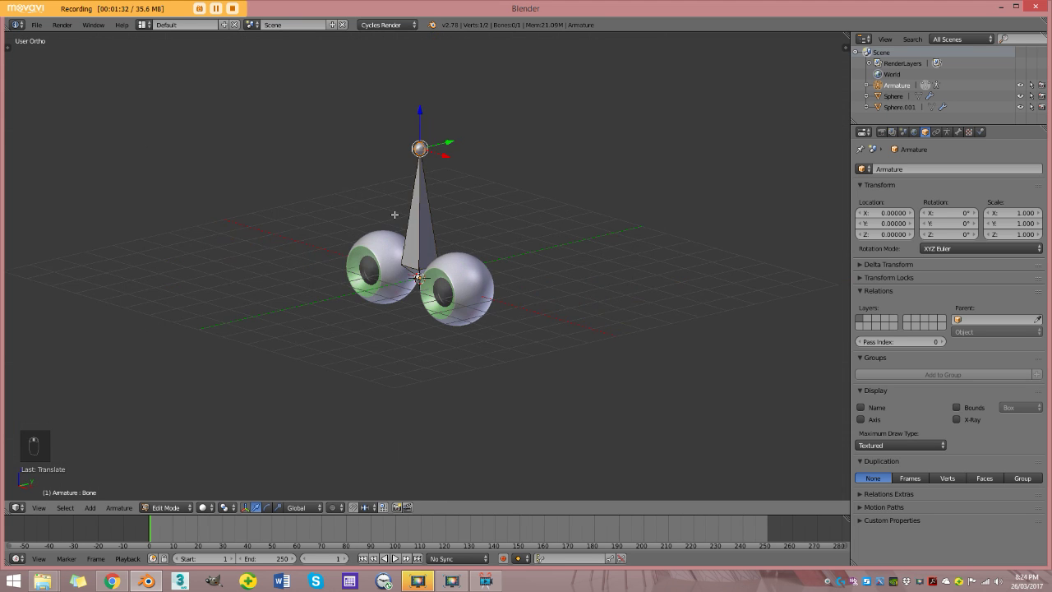
- In side view stretch the single bone tall behind the eyes and rename it HEAD in the N panel
key("KP_3")
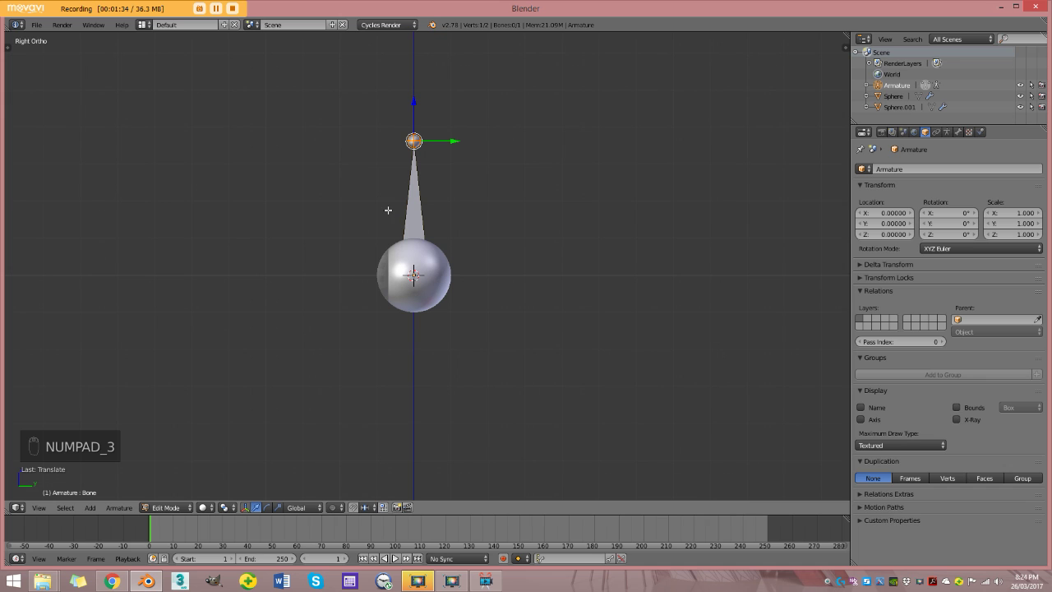
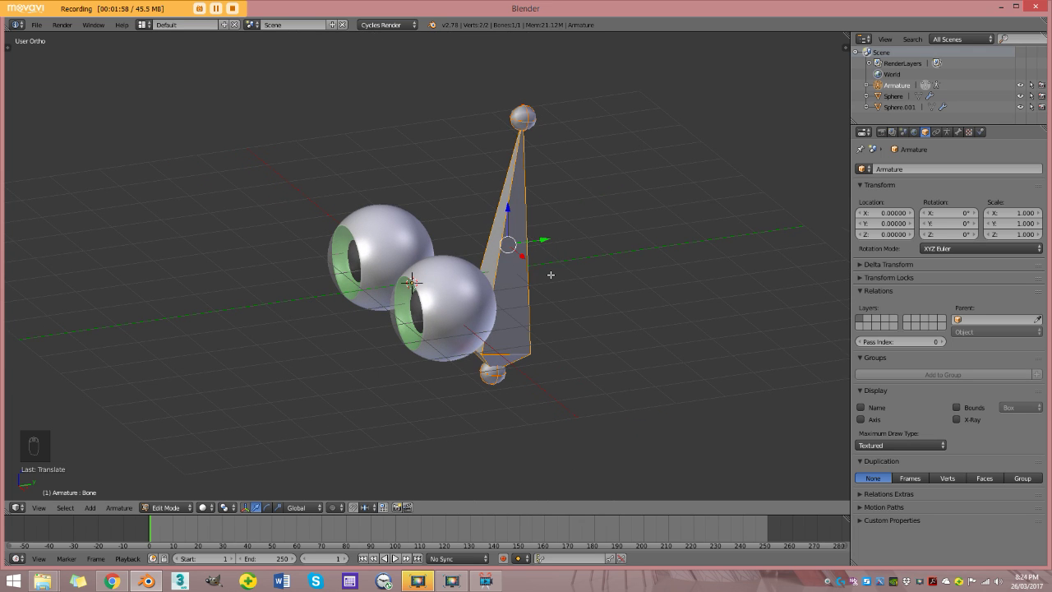
key("KP_3")
key("n")
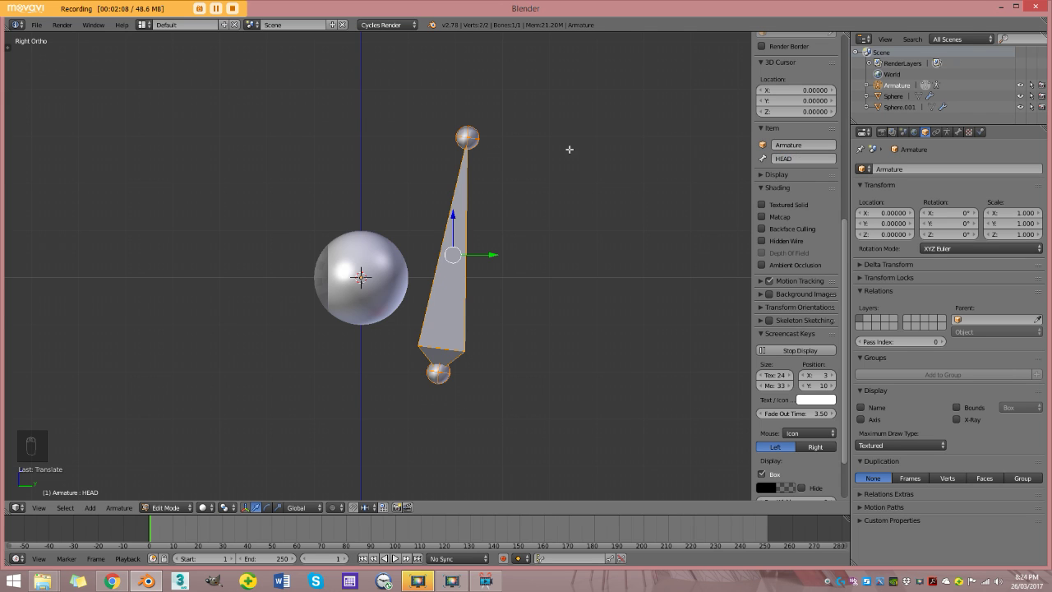
- Snap the 3D cursor to the right eyeball's centre using wireframe view, then reselect the armature in side view
key("Tab")
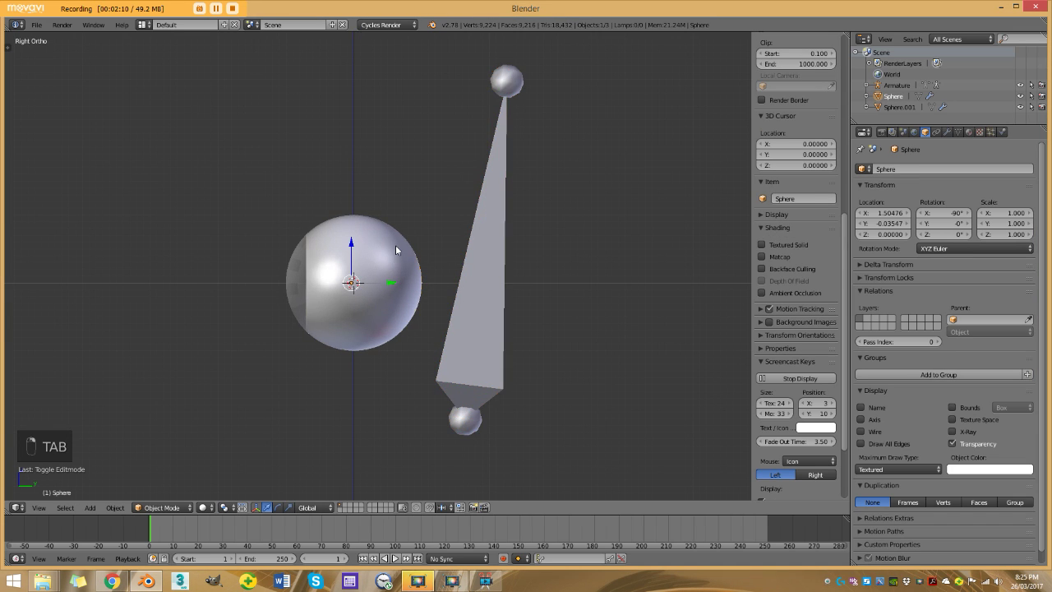
key("z")
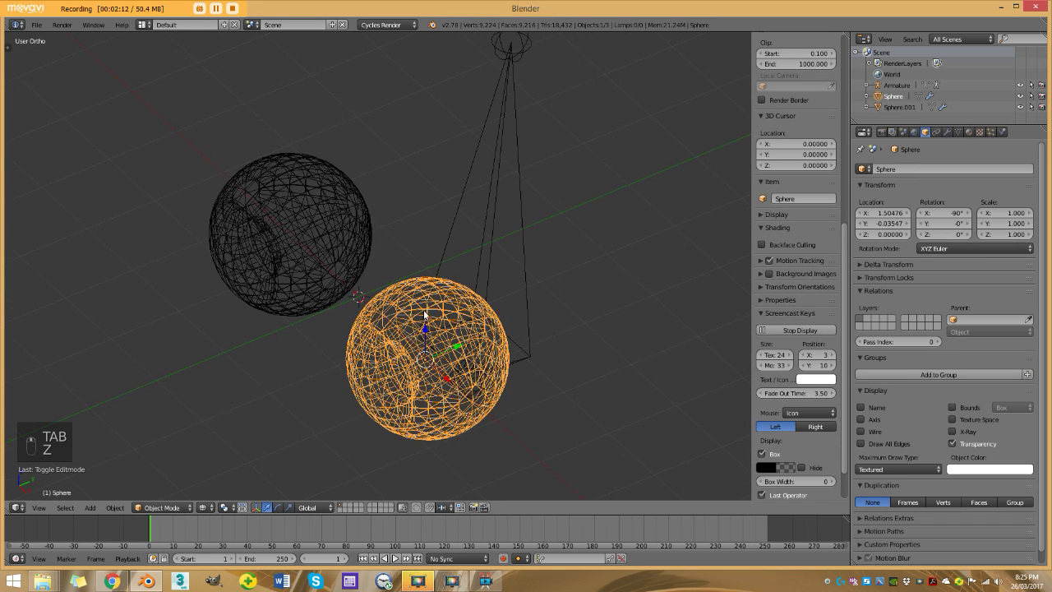
key("z")
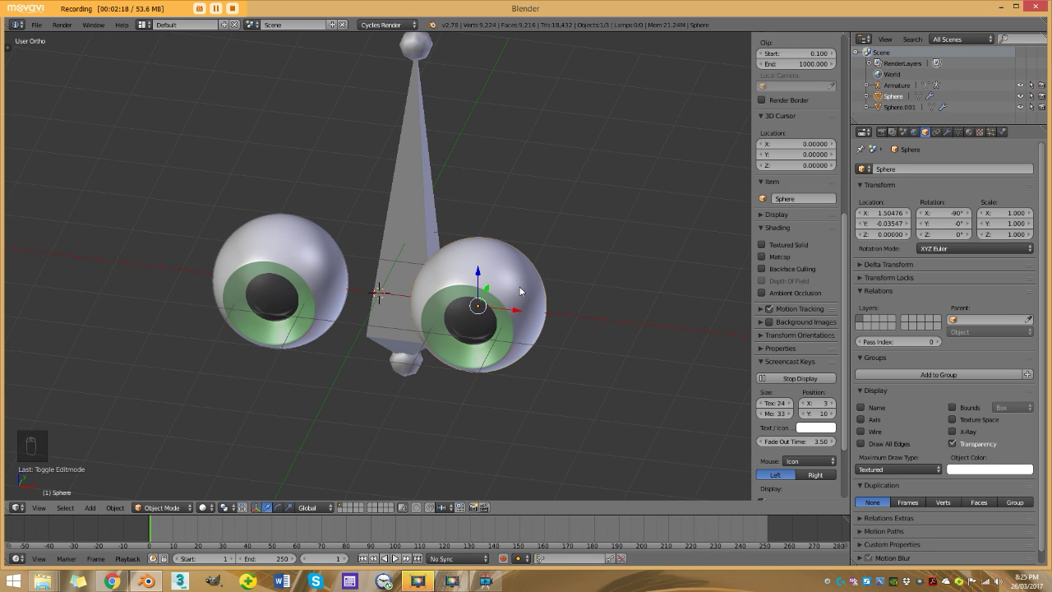
key("shift+s")
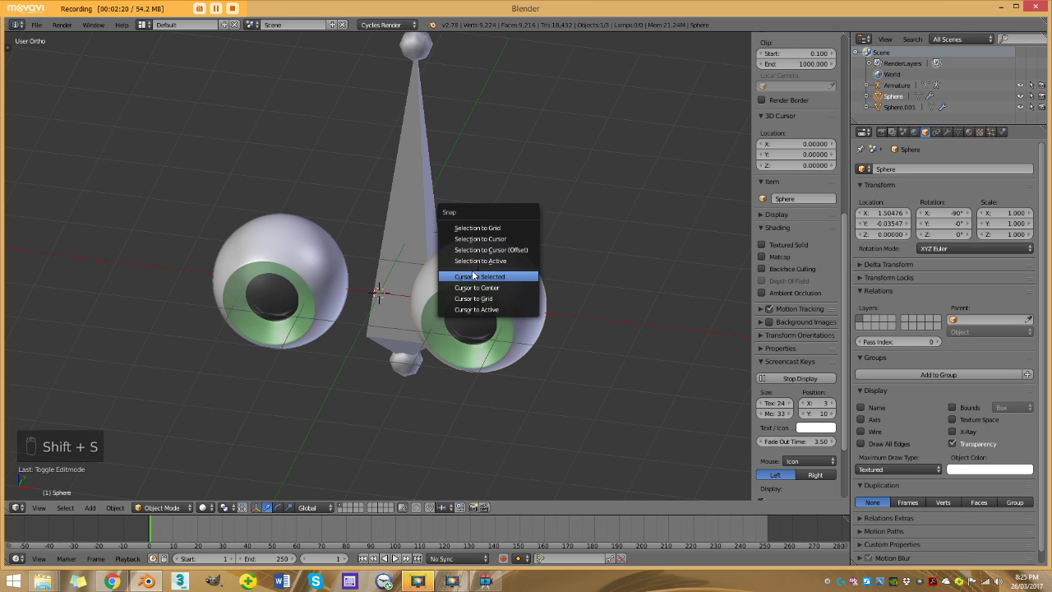
key("KP_3")
key("z")
key("z")
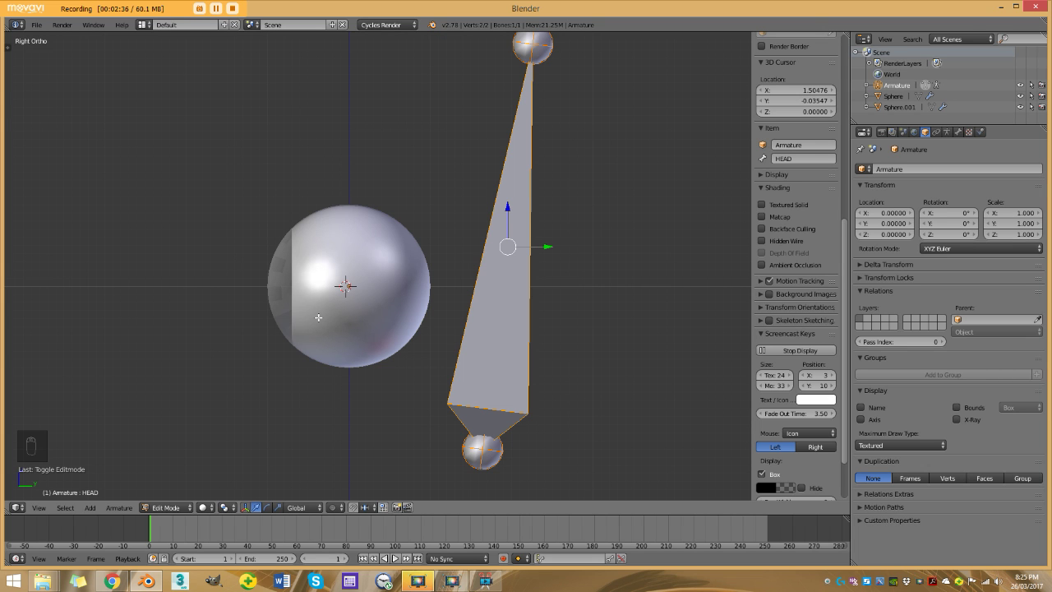
- Add a new bone at the eyeball centre and begin rotating it with the eyeball shown as wireframe
key("shift+a")
key("z")
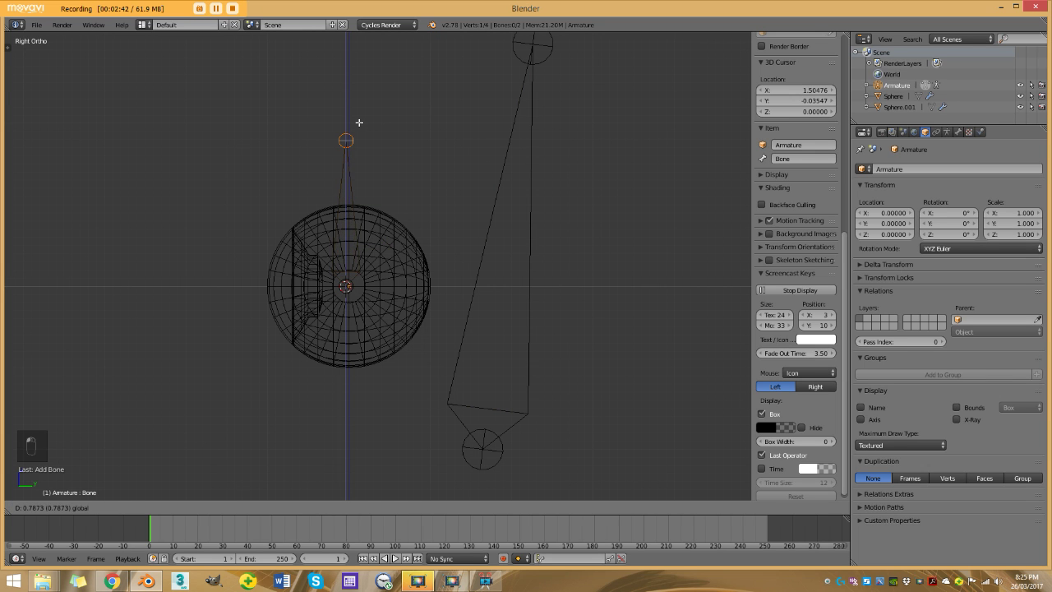
key("z")
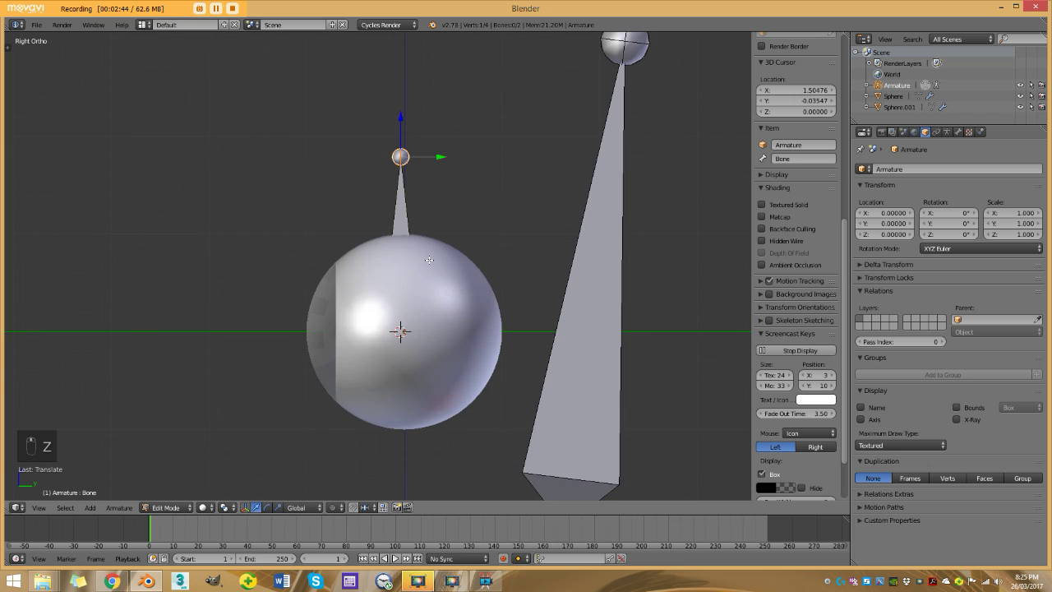
key("z")
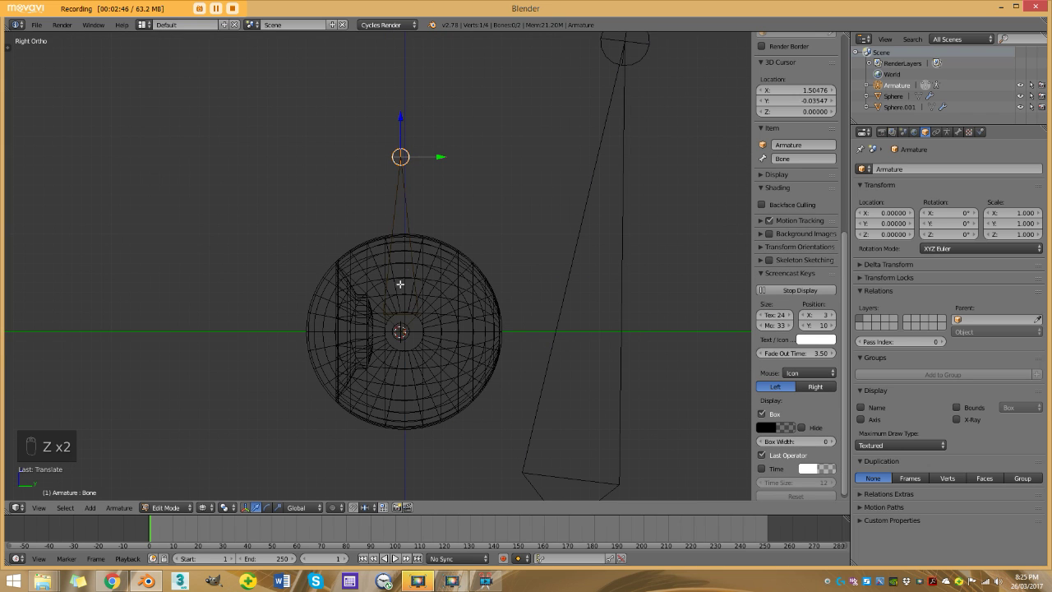
key("r")
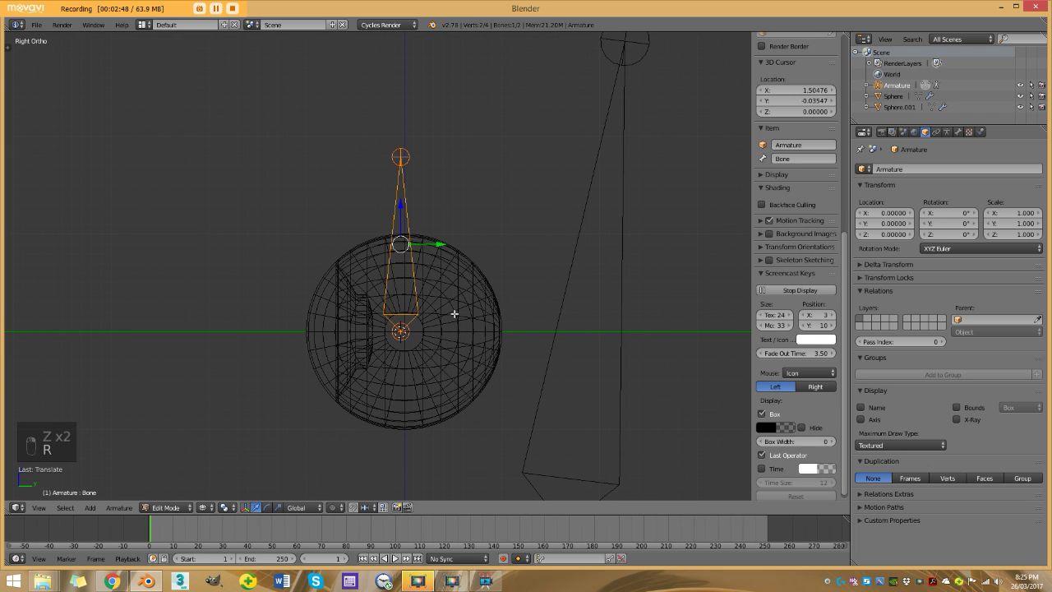
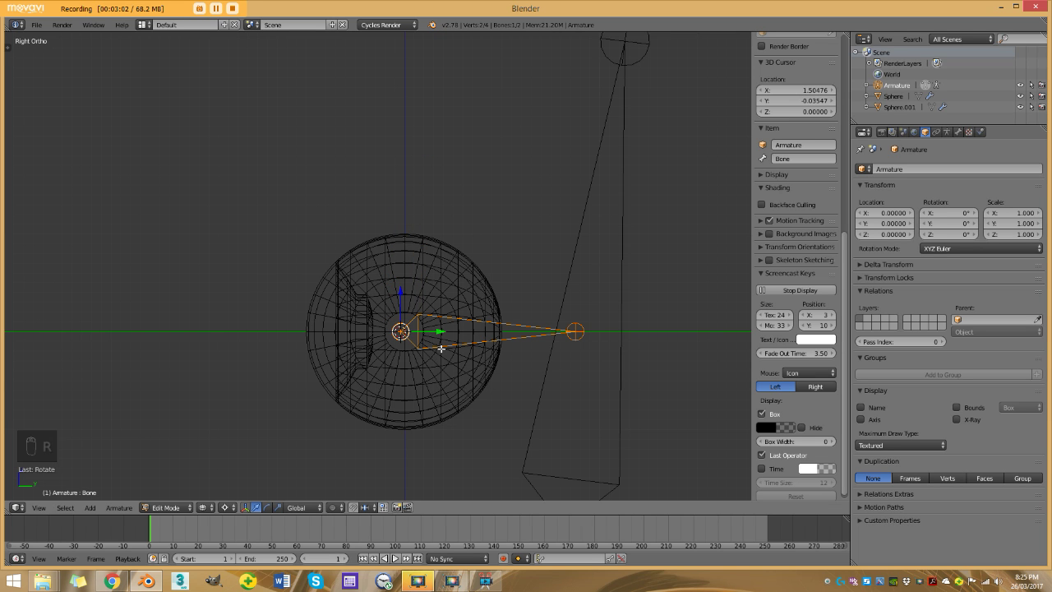
- Rotate the eye bone to point forward through the pupil and name it Eye_Def.L
key("ctrl+z")
key("r")
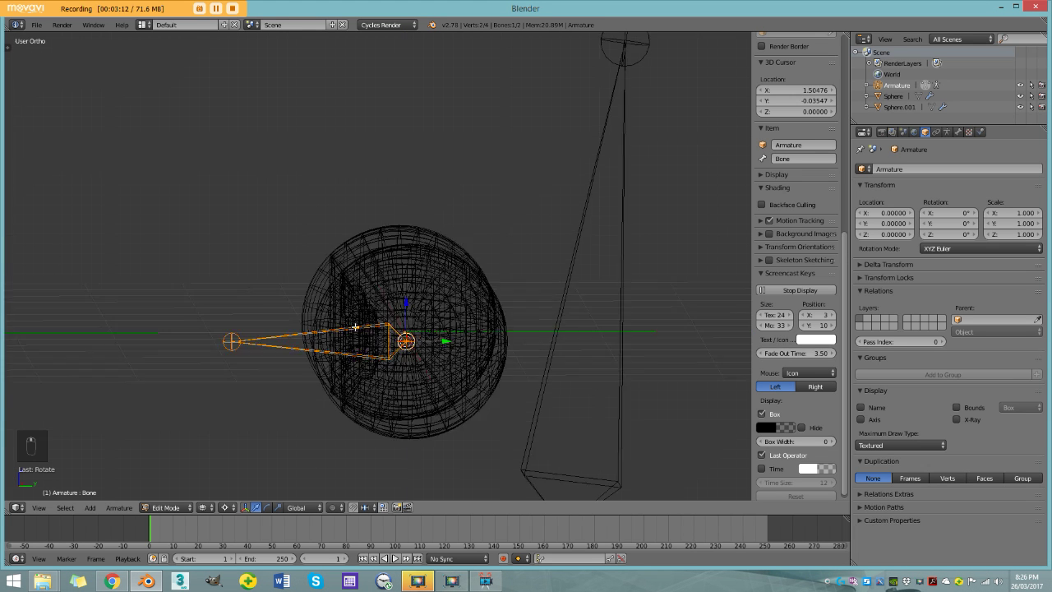
key("z")
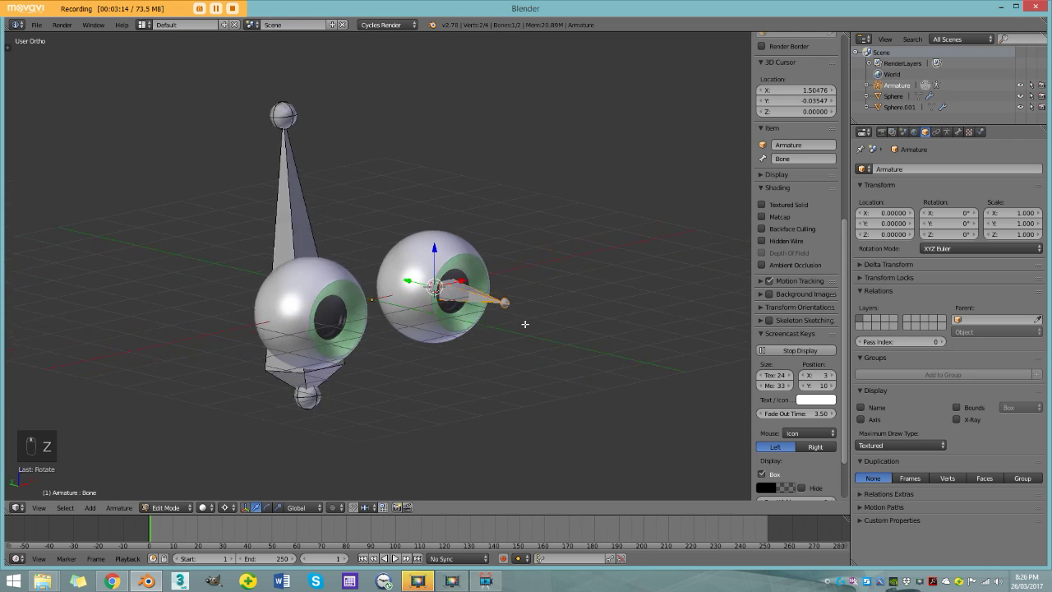
key("KP_3")
key("z")
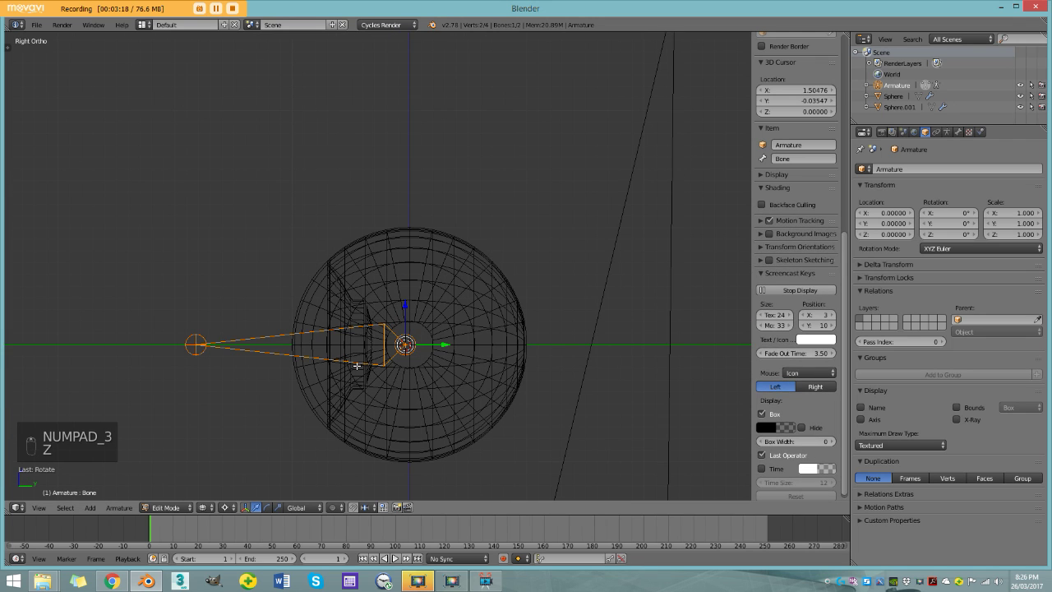
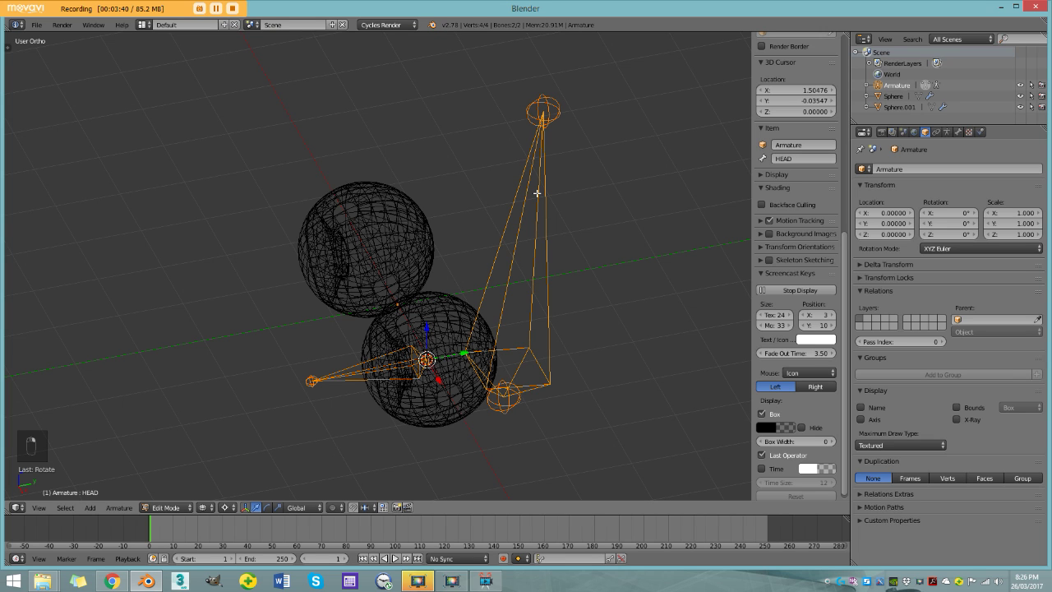
- Parent Eye_Def.L to HEAD with Keep Offset and check both eyes from the front
key("ctrl+p")
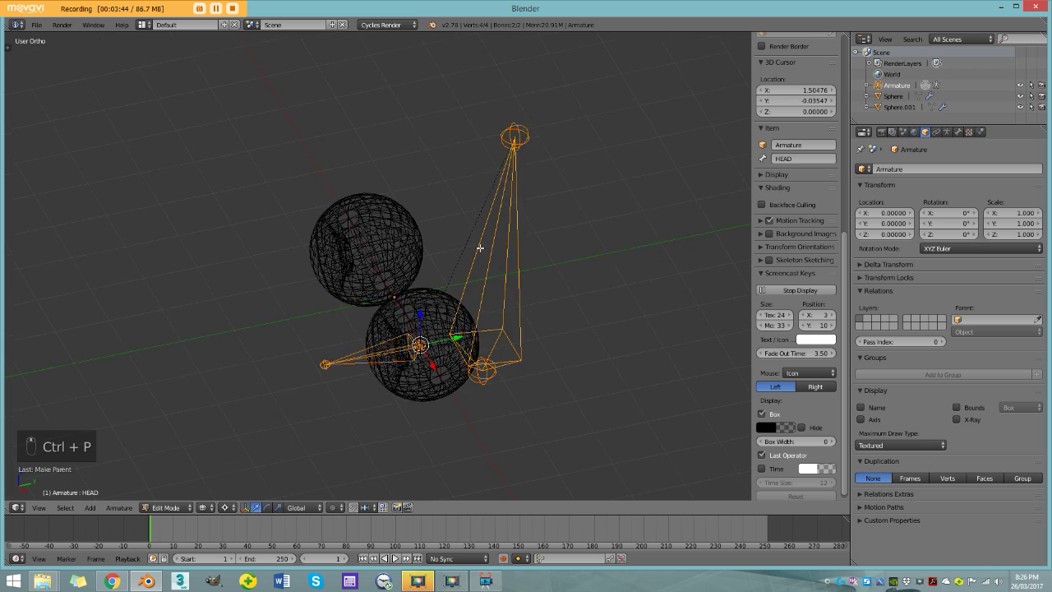
key("z")
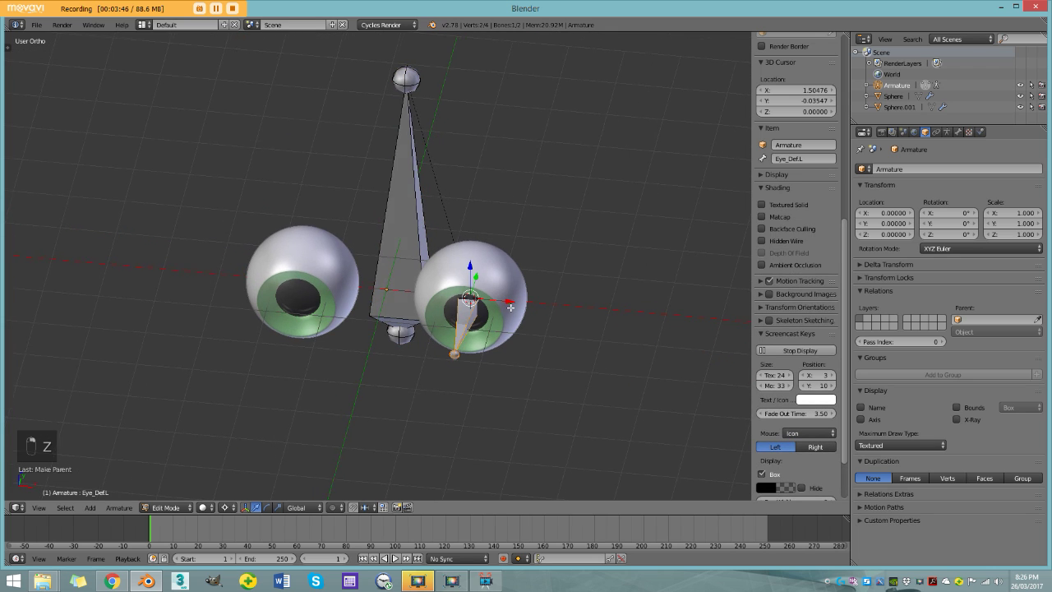
key("KP_1")
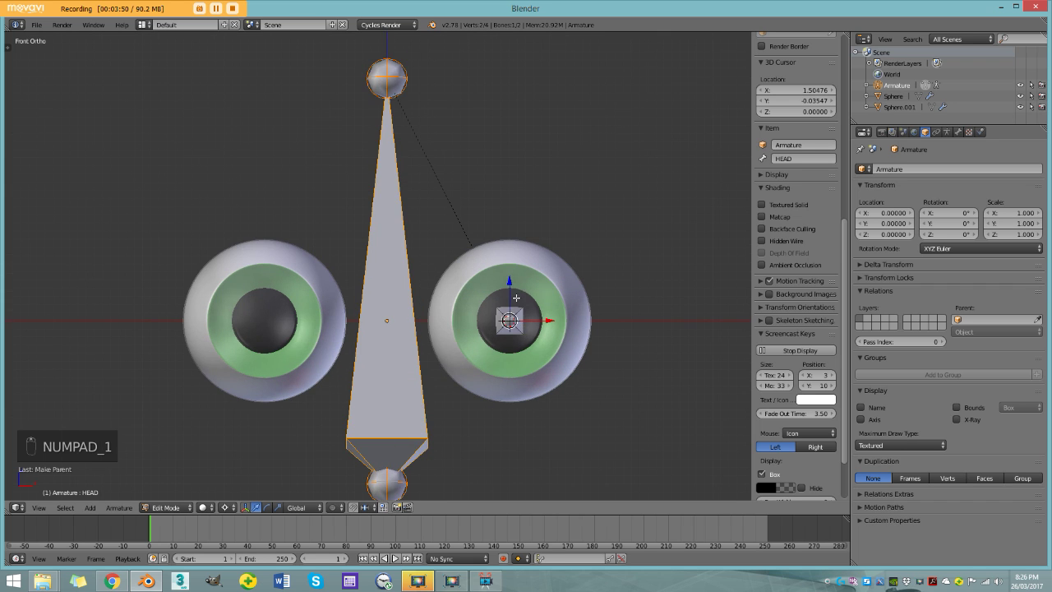
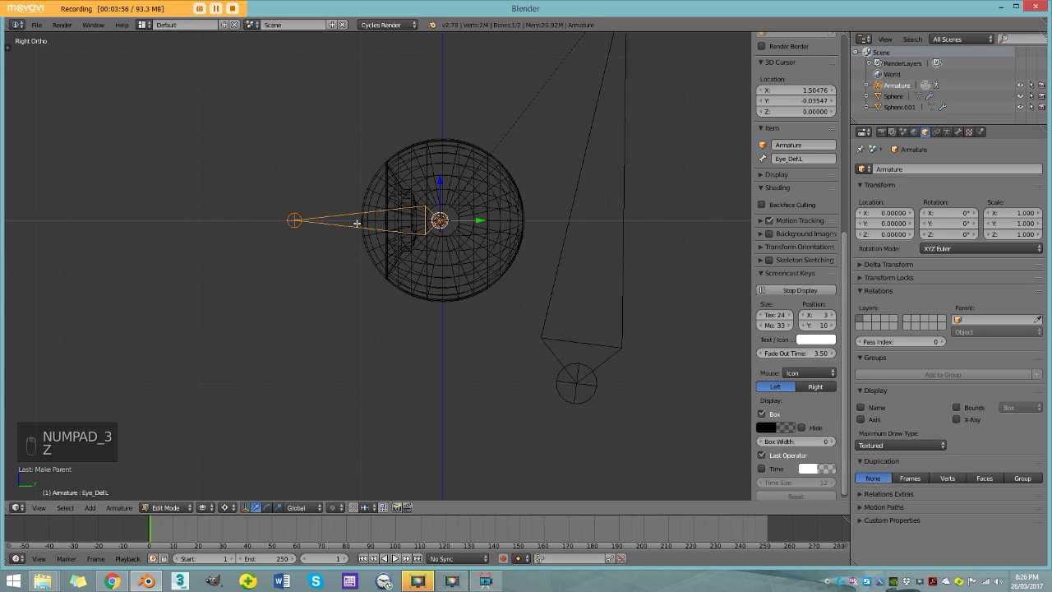
- Duplicate Eye_Def.L, rename it Eye_Con.L and move it forward along Y in front of the eye
key("shift+d")
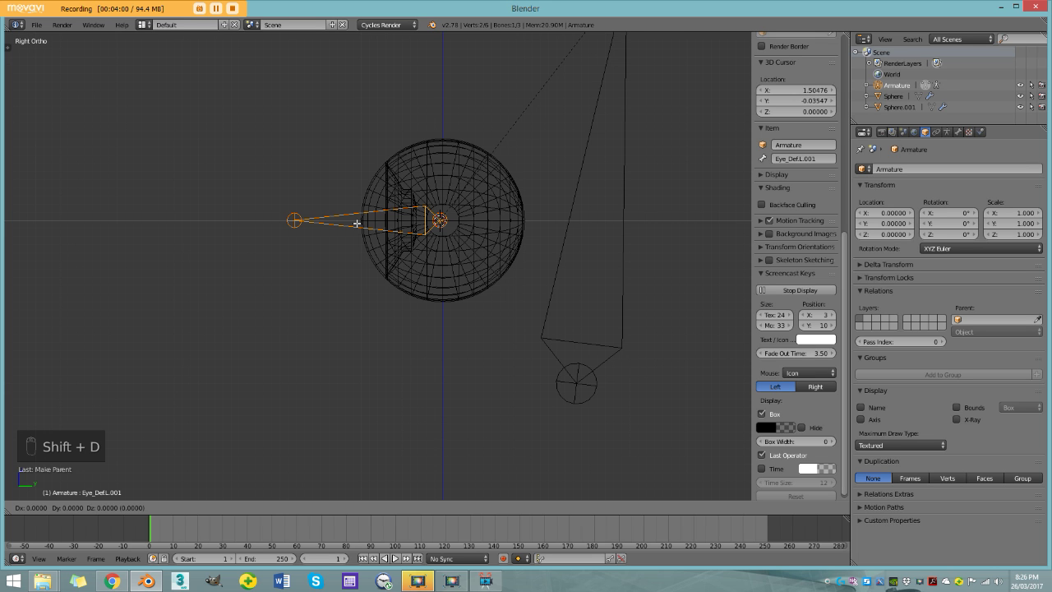
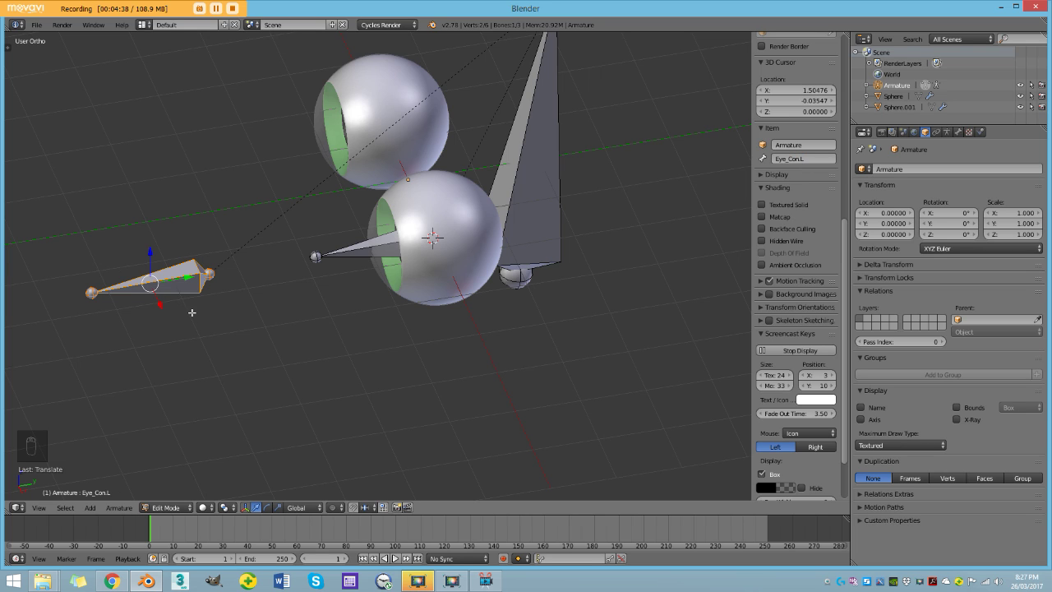
key("g")
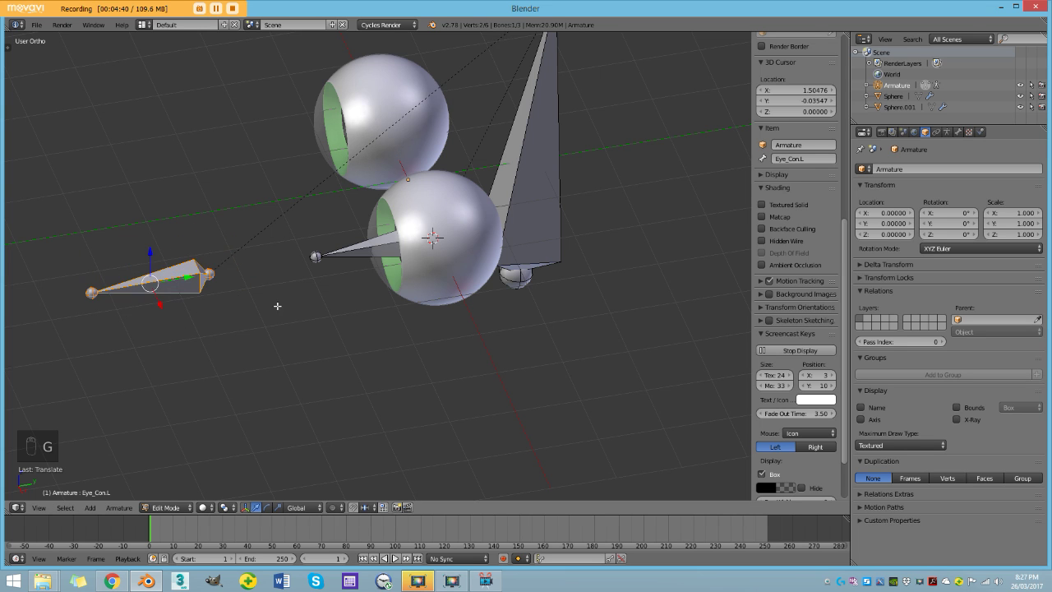
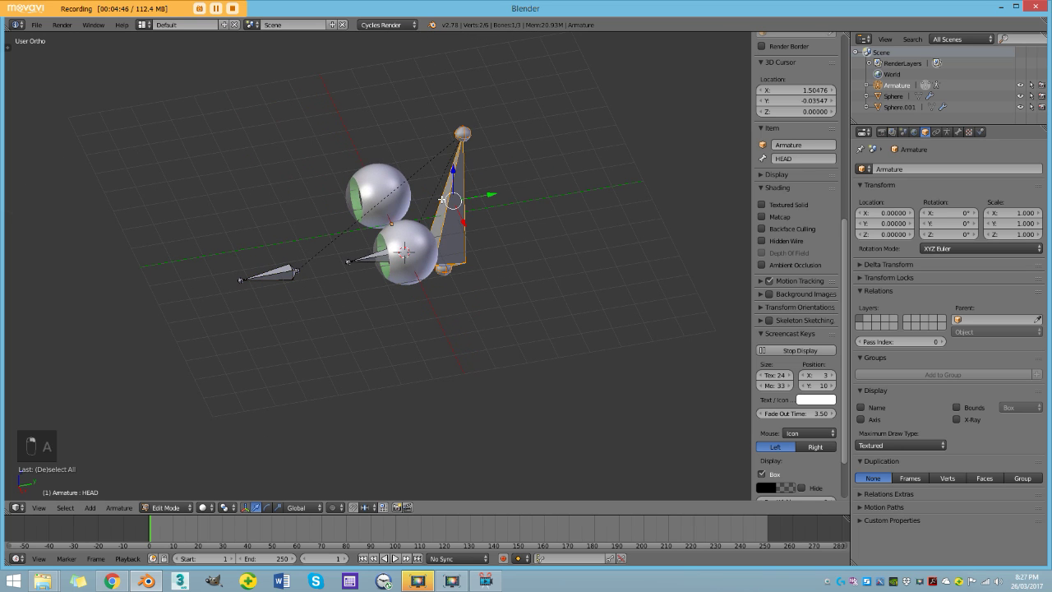
- Duplicate HEAD, shrink it beside Eye_Con.L and rename it MainEyeCon
key("KP_3")
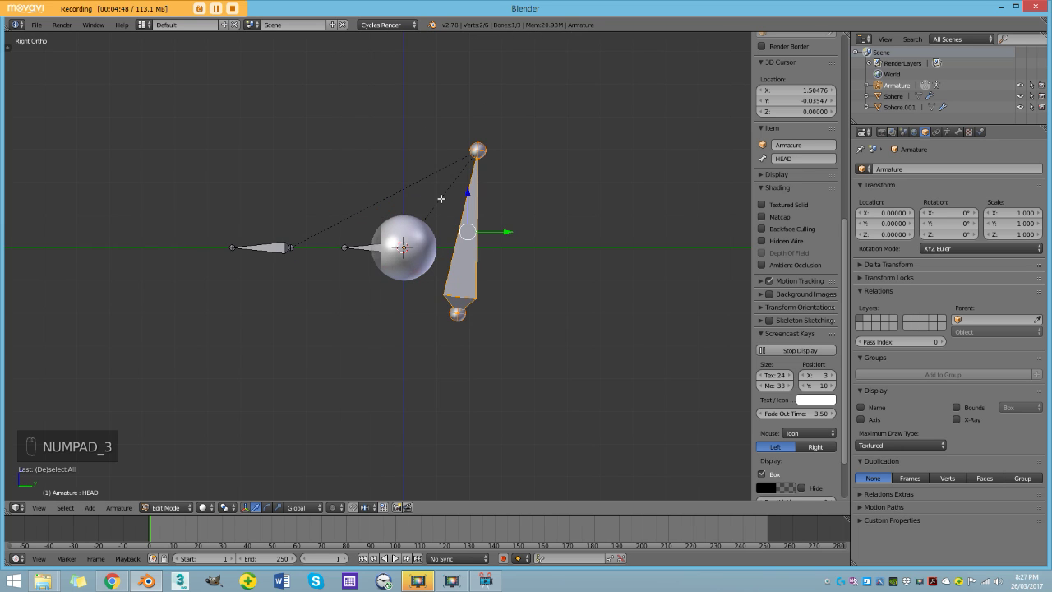
key("shift+d")
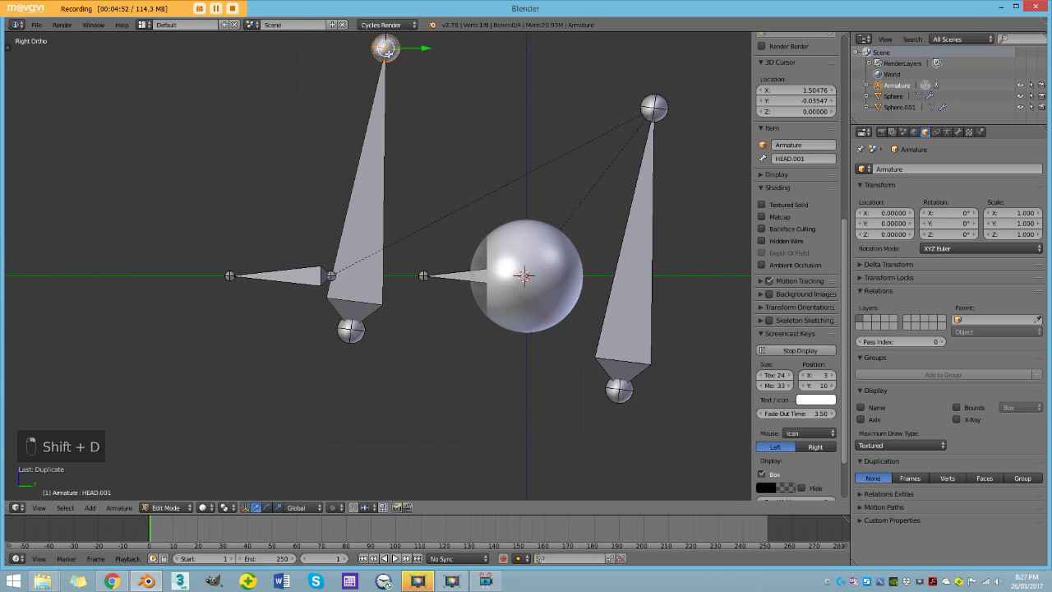
key("g")
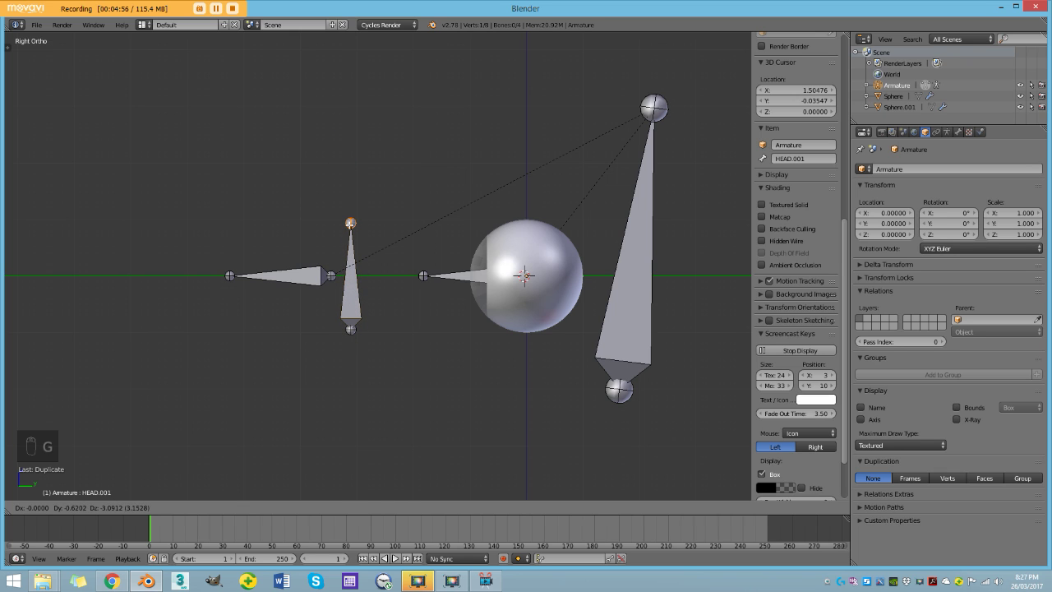
key("g")
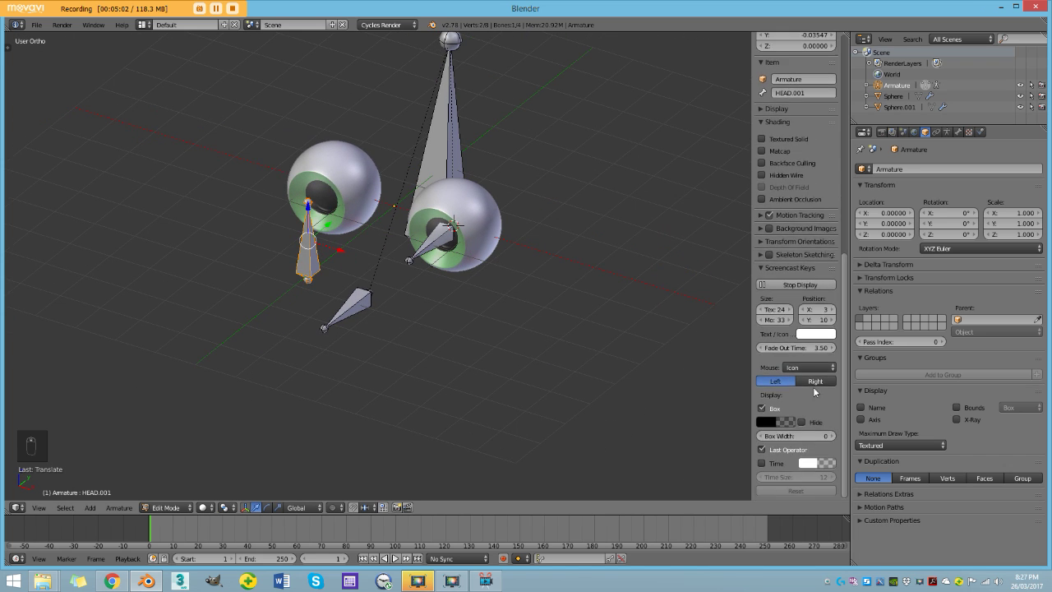
left_click_drag(799, 184, 801, 185)
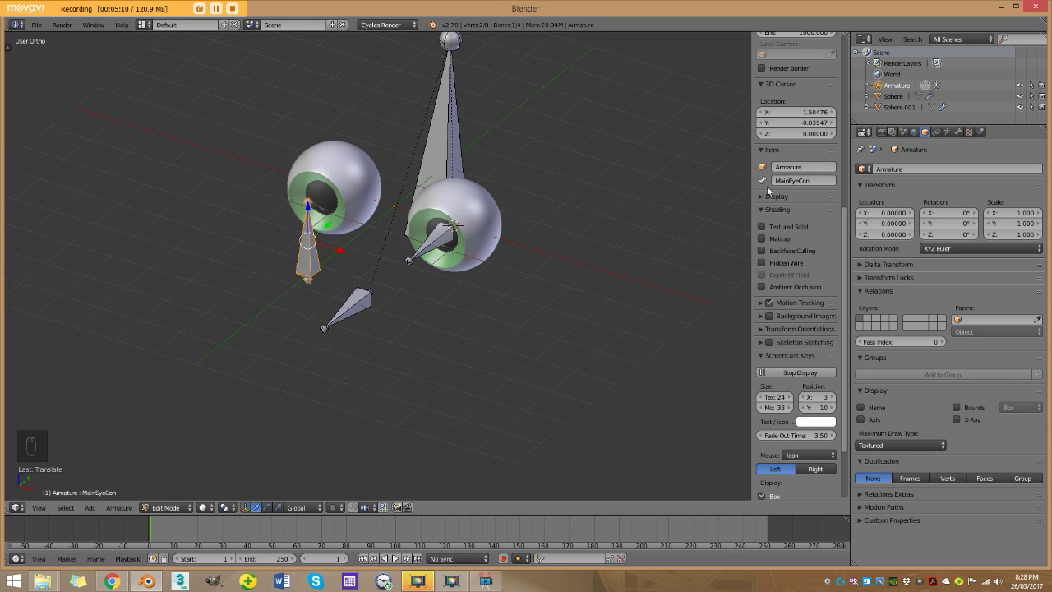
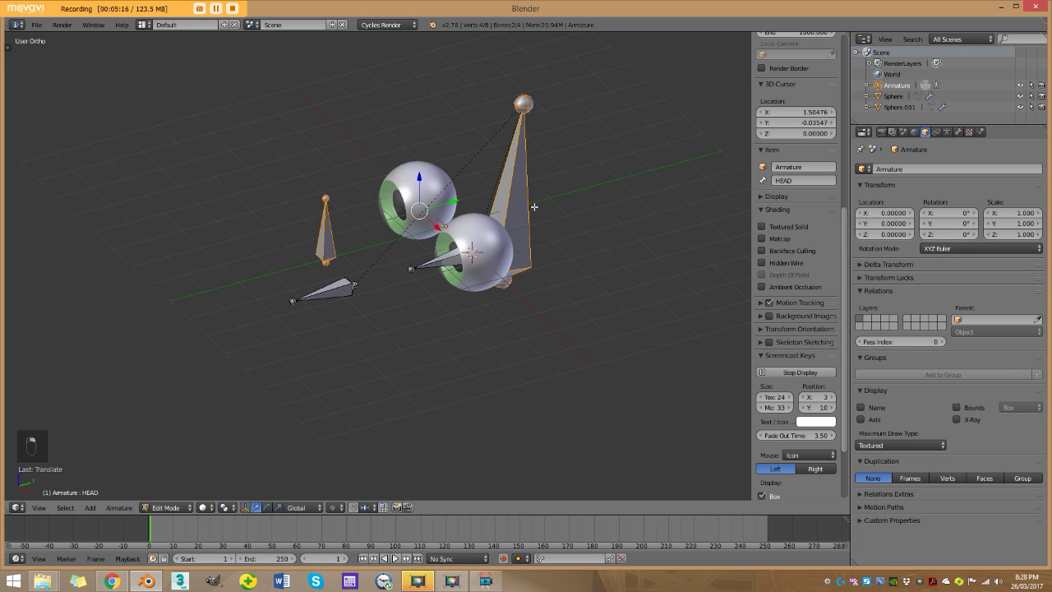
- Parent Eye_Con.L to MainEyeCon with Keep Offset and return to solid shading
key("ctrl+p")
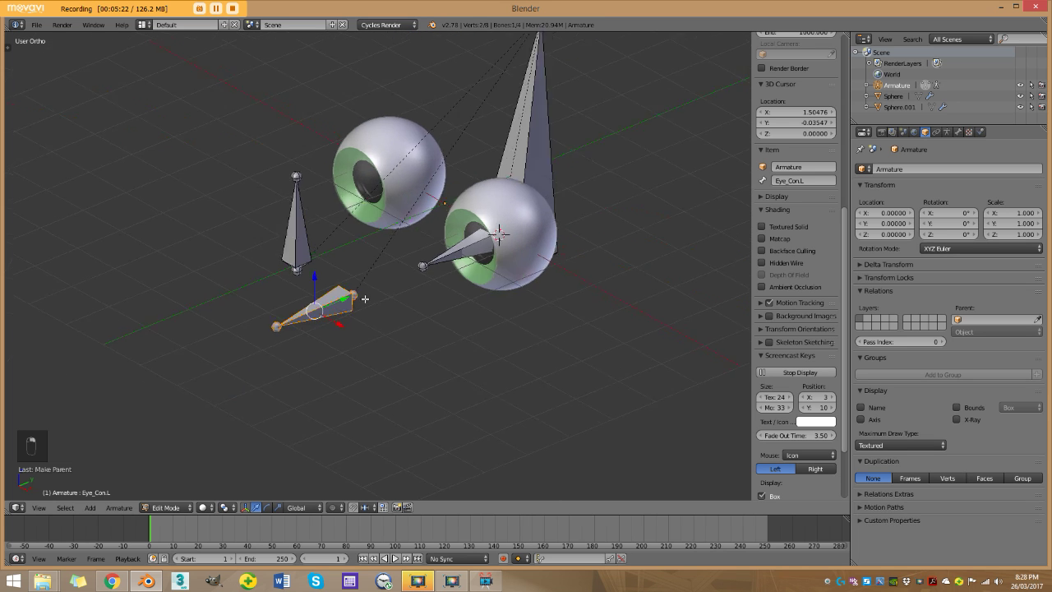
key("z")
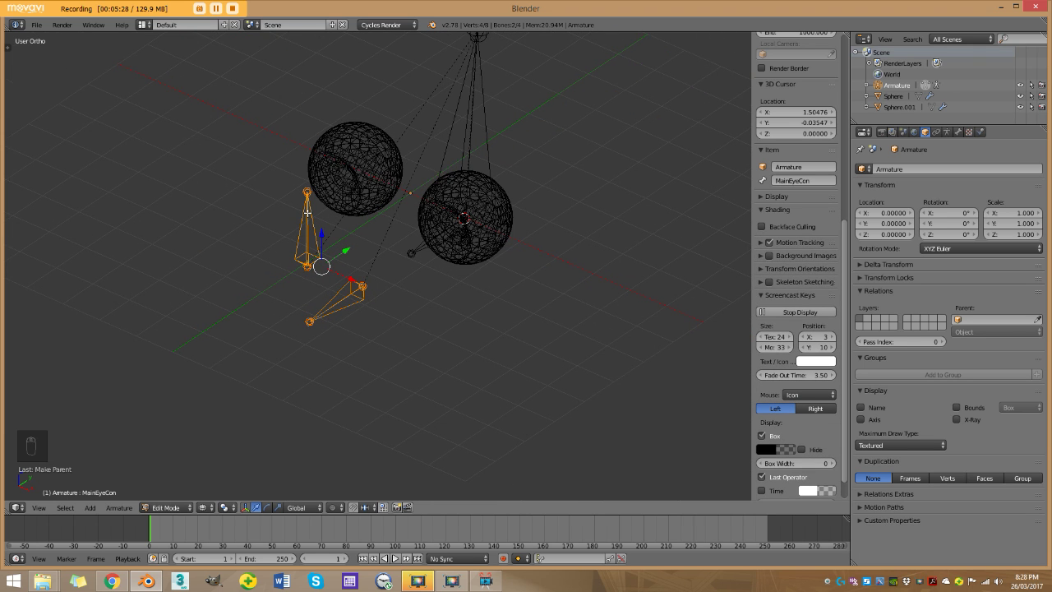
key("ctrl+p")
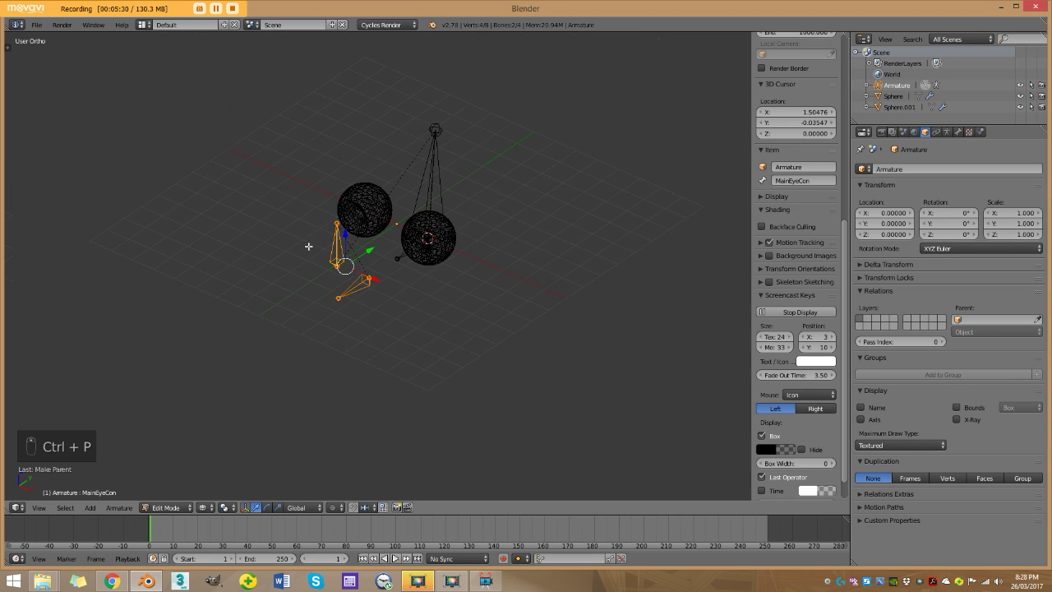
key("a")
key("z")
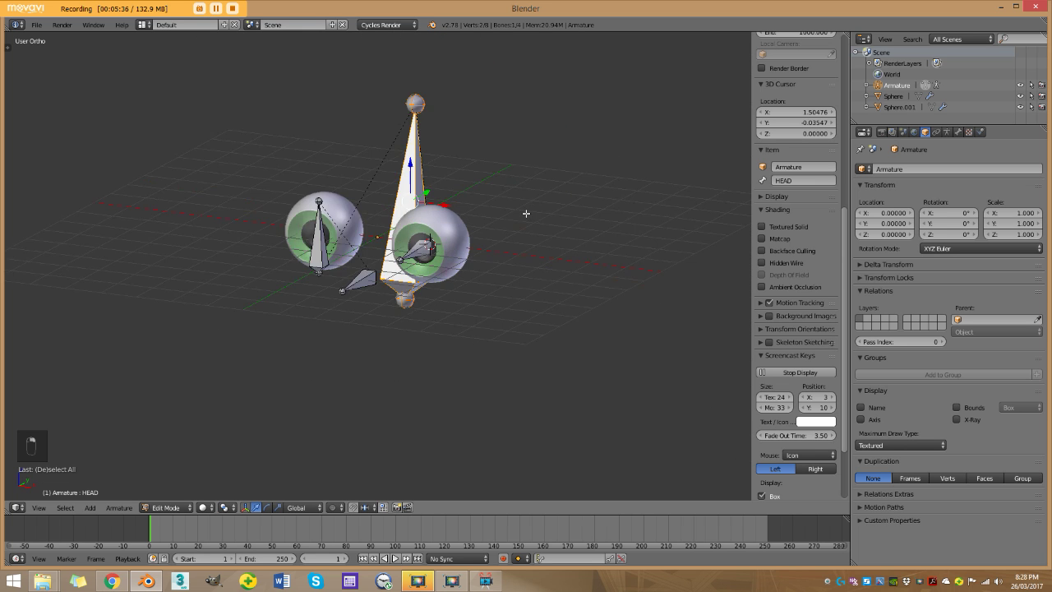
key("a")
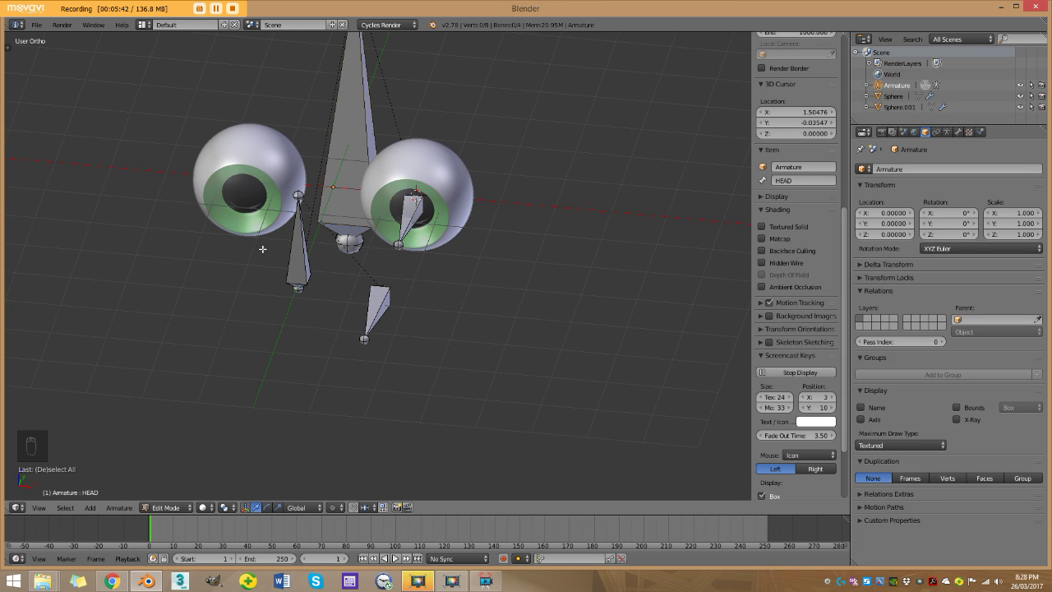
- Add a deform bone at the eyeball centre, reset the 3D cursor to the origin, and position the bone
key("KP_1")
key("z")
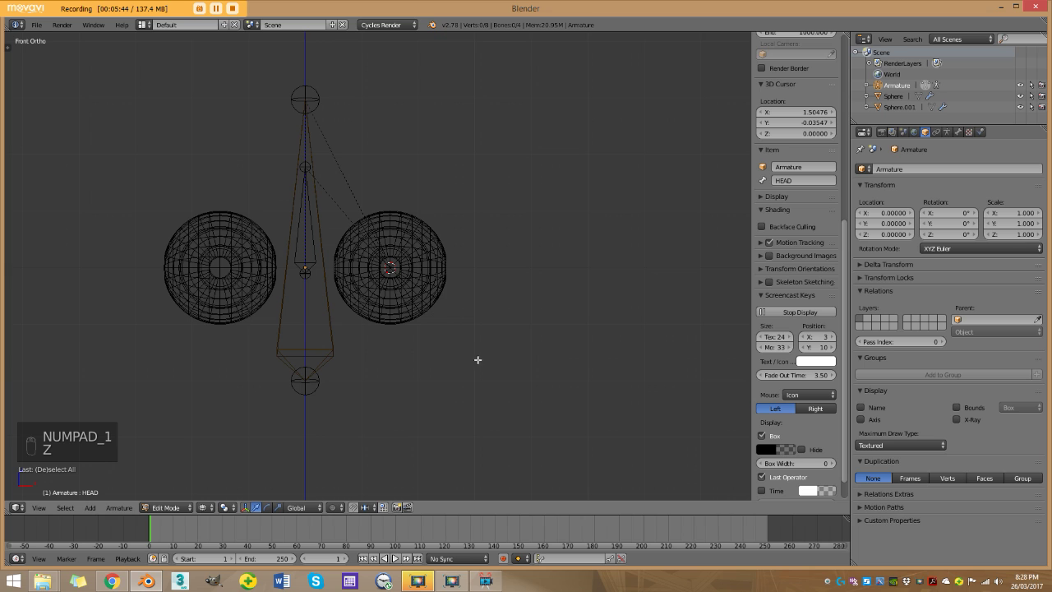
key("b")
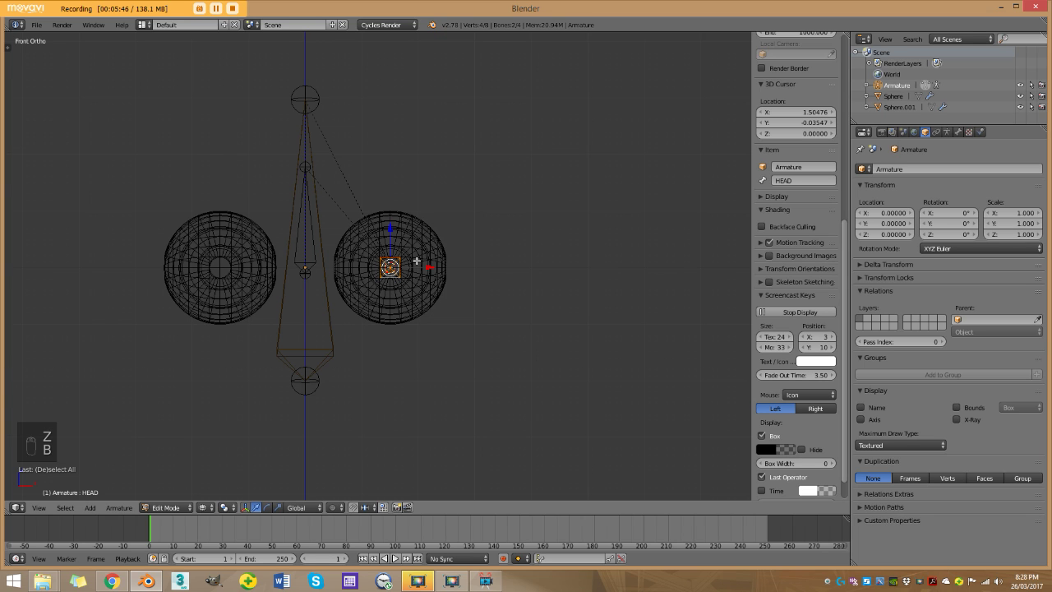
key("shift+s")
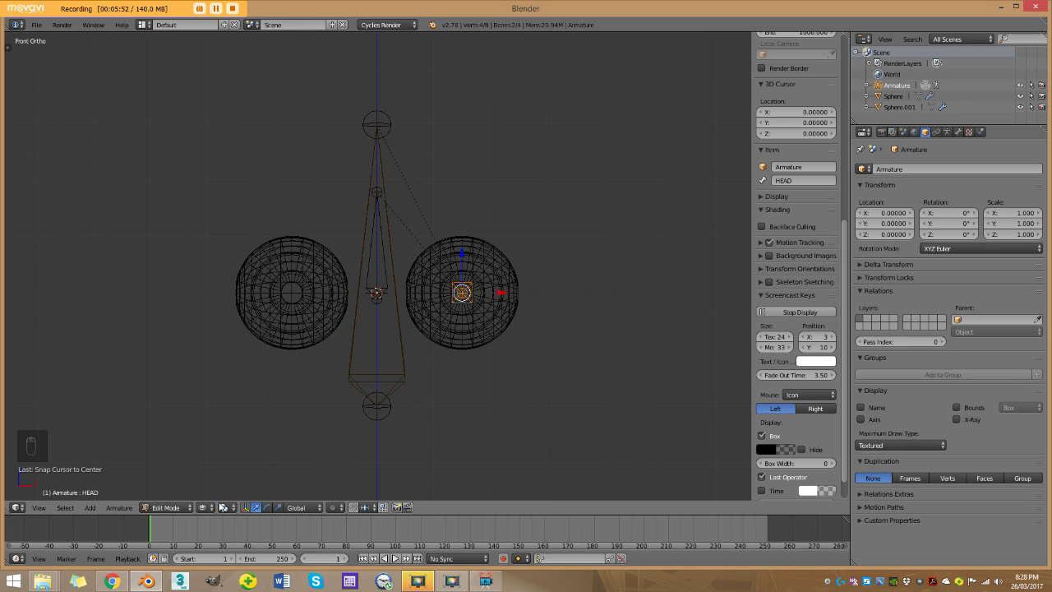
left_click_drag(230, 506, 131, 489)
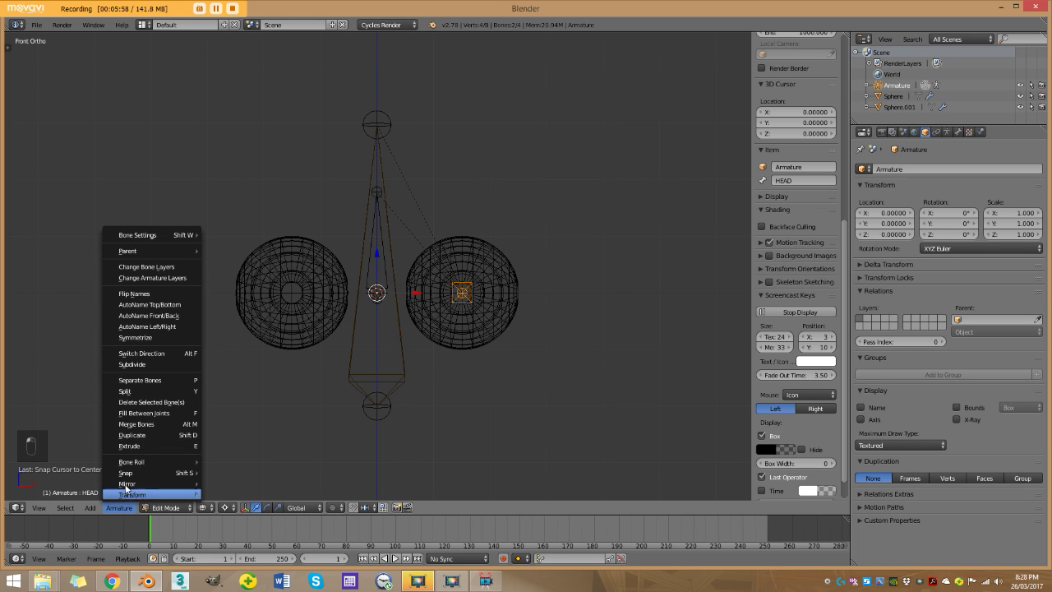
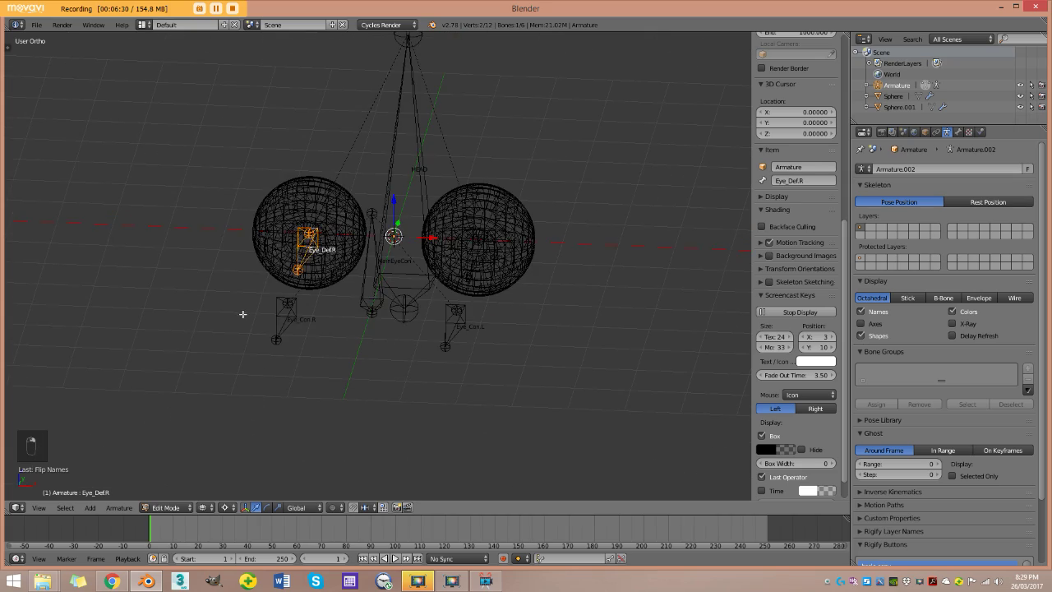
- Add a Damped Track constraint on Eye_Def.L targeting Eye_Con.L in solid shading
key("z")
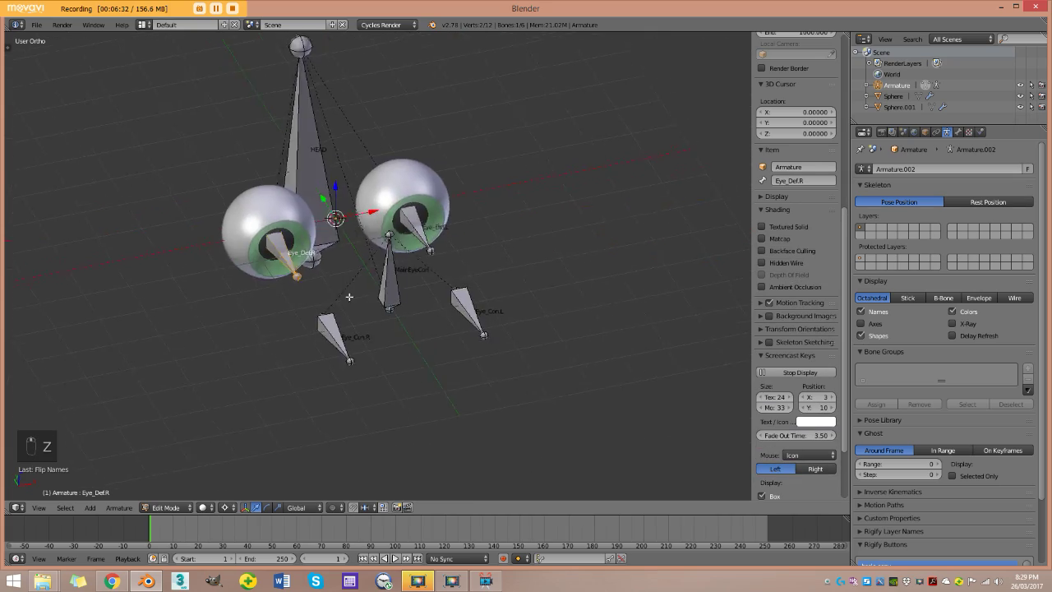
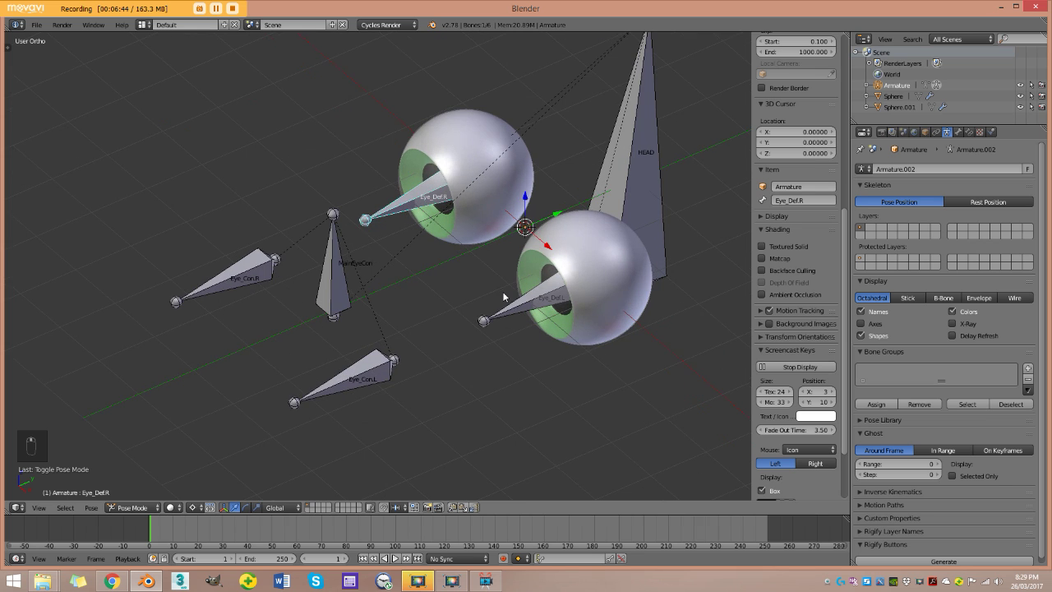
key("a")
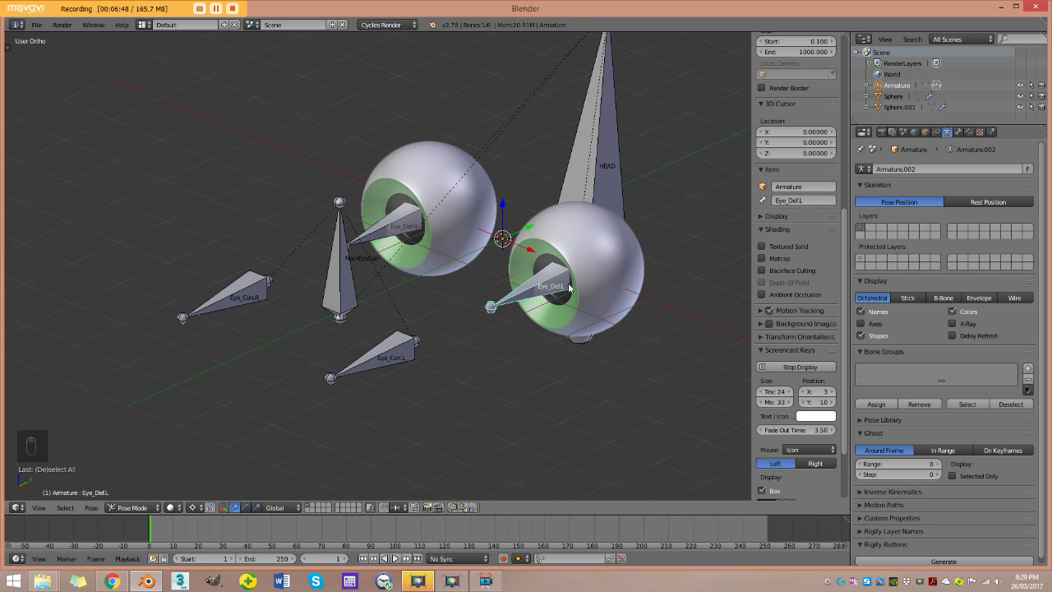
left_click_drag(962, 135, 390, 368)
key("g")
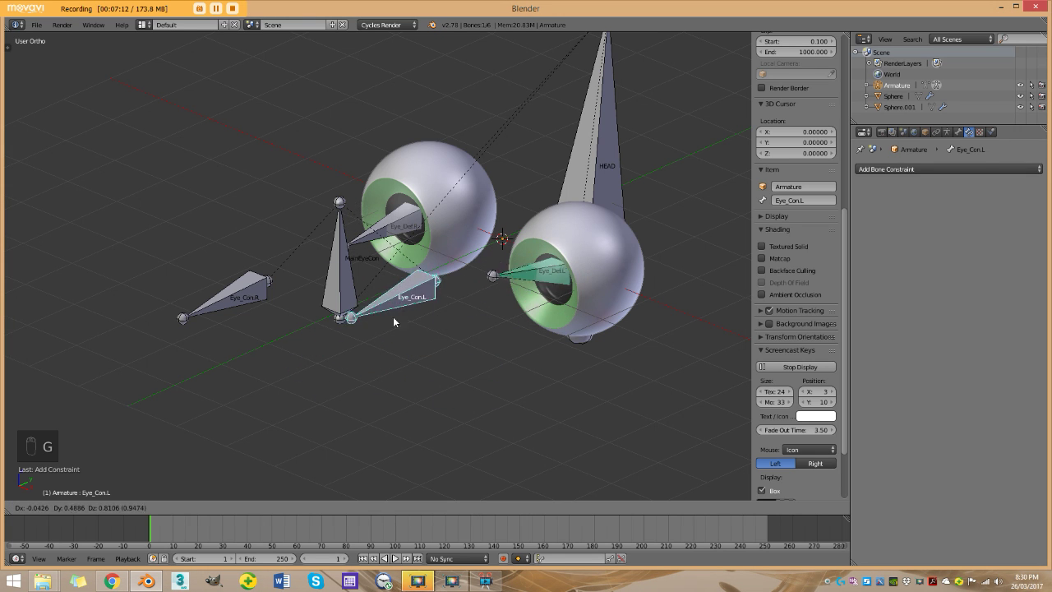
- Add a Damped Track constraint on Eye_Def.R targeting Eye_Con.R
left_click_drag(385, 233, 456, 236)
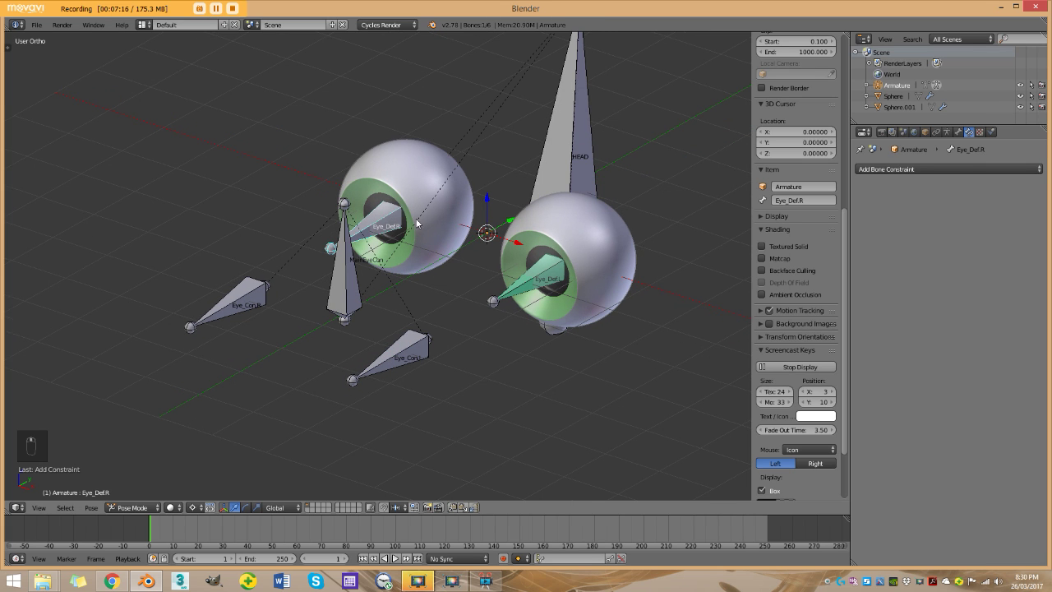
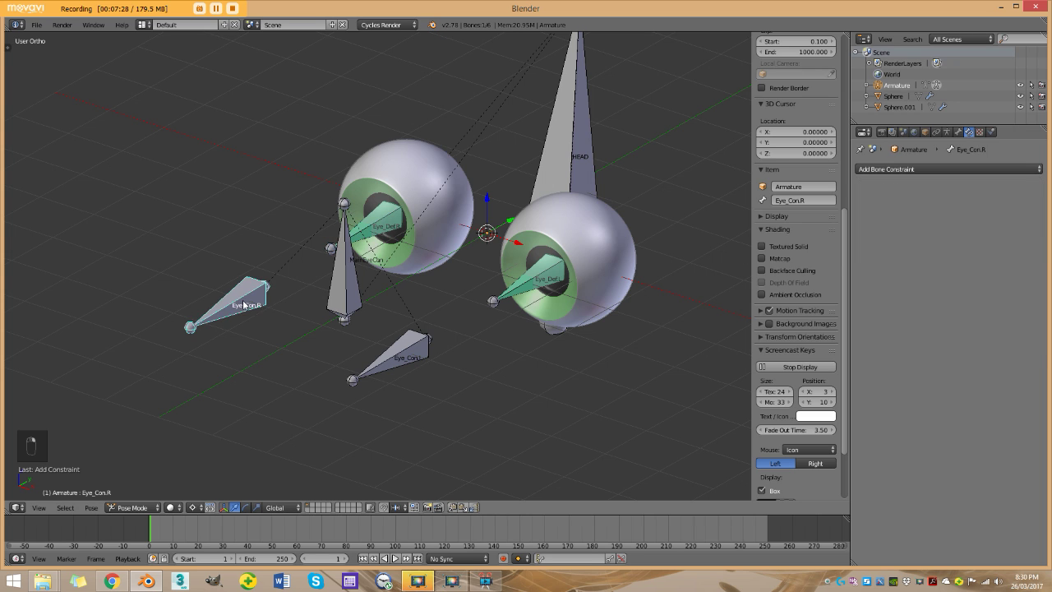
key("g")
left_click(335, 255)
- Select Eye_Con.L and MainEyeCon and move them into place below the eyeballs
right_click(341, 284)
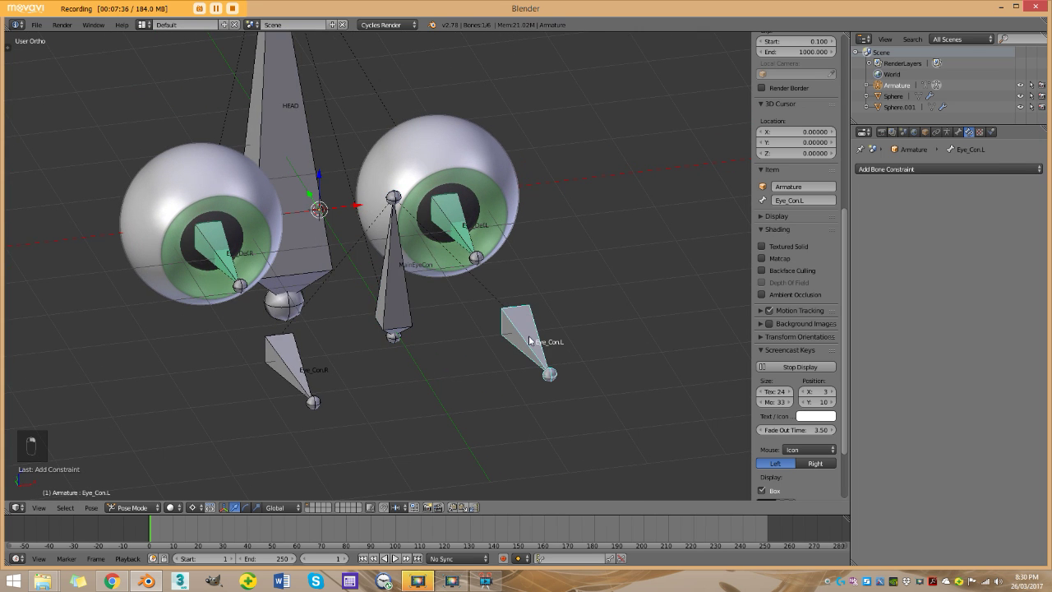
key("g")
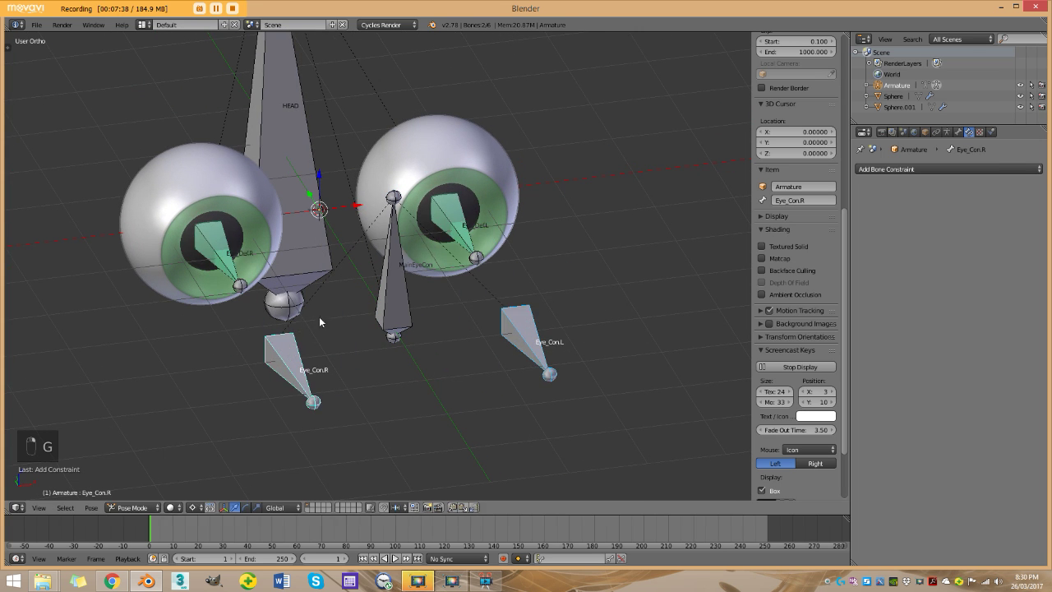
left_click(393, 303)
key("g")
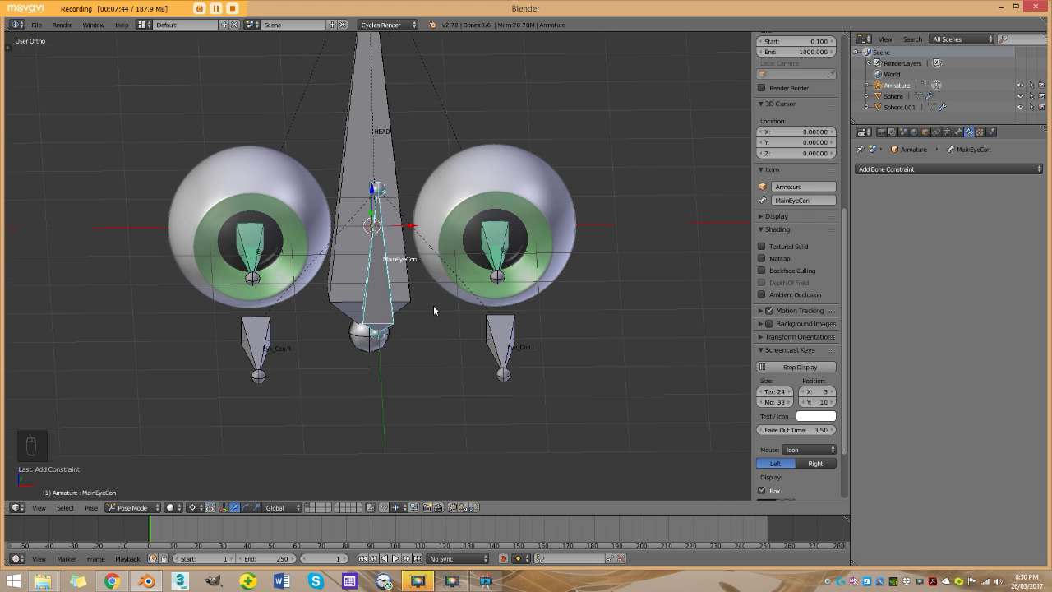
key("g")
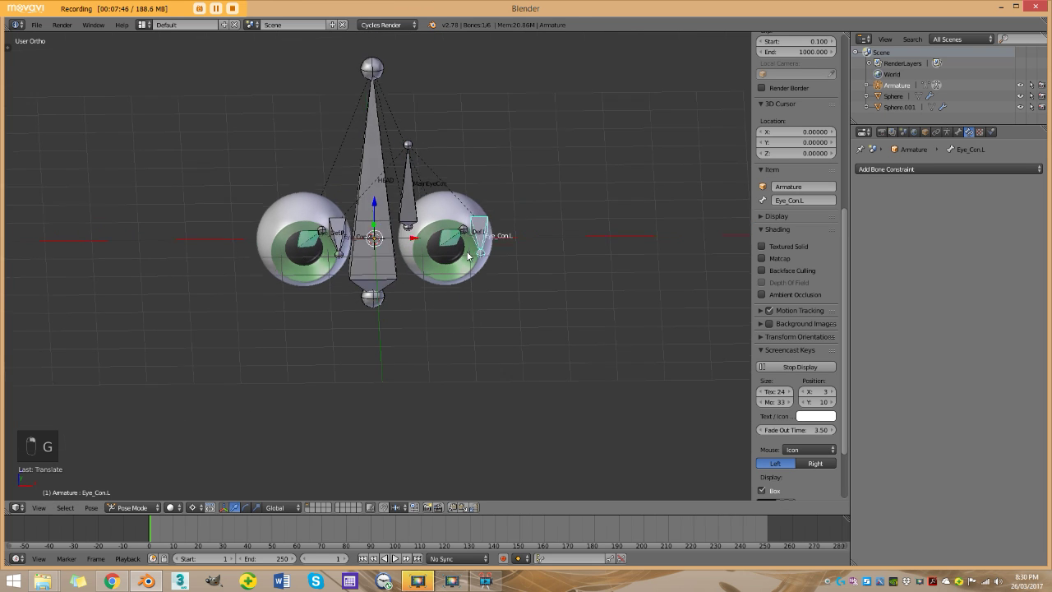
key("g")
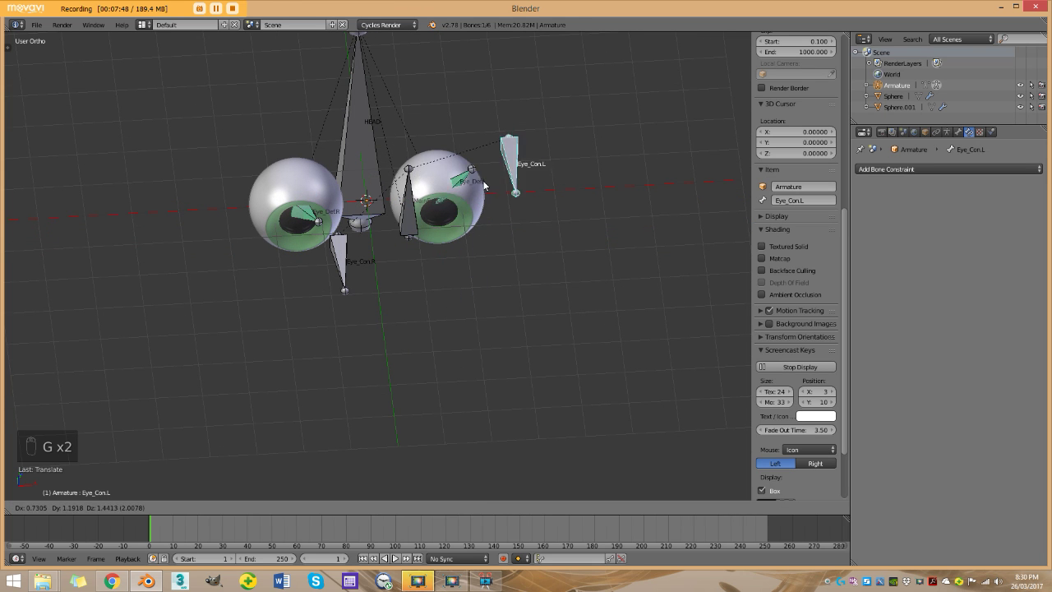
key("a")
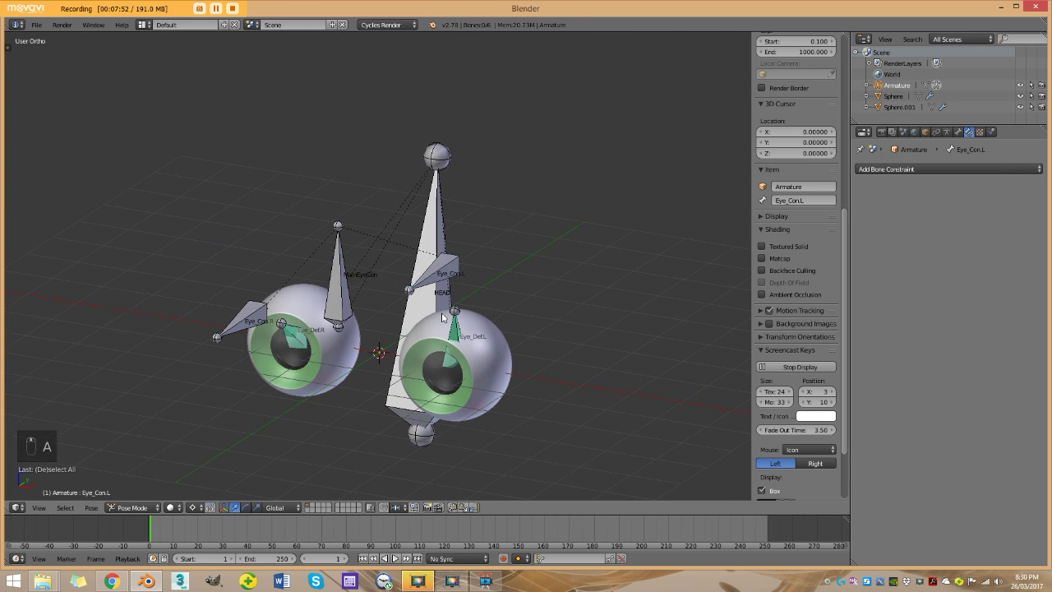
key("a")
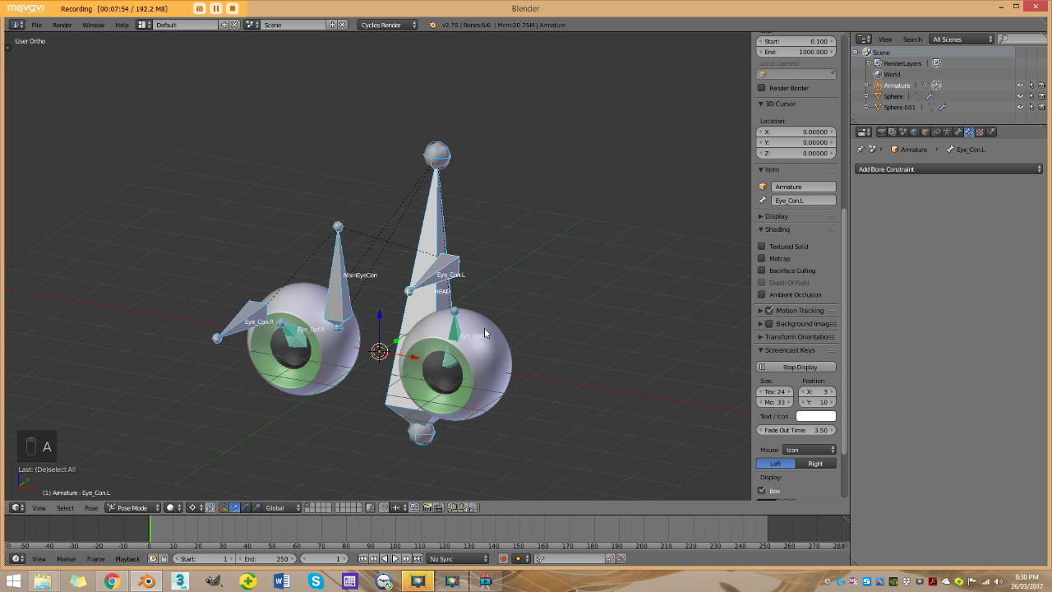
key("alt+g")
- Parent the Sphere eyeball to the Eye_Def.L bone with Ctrl+P > Bone
key("alt+r")
key("a")
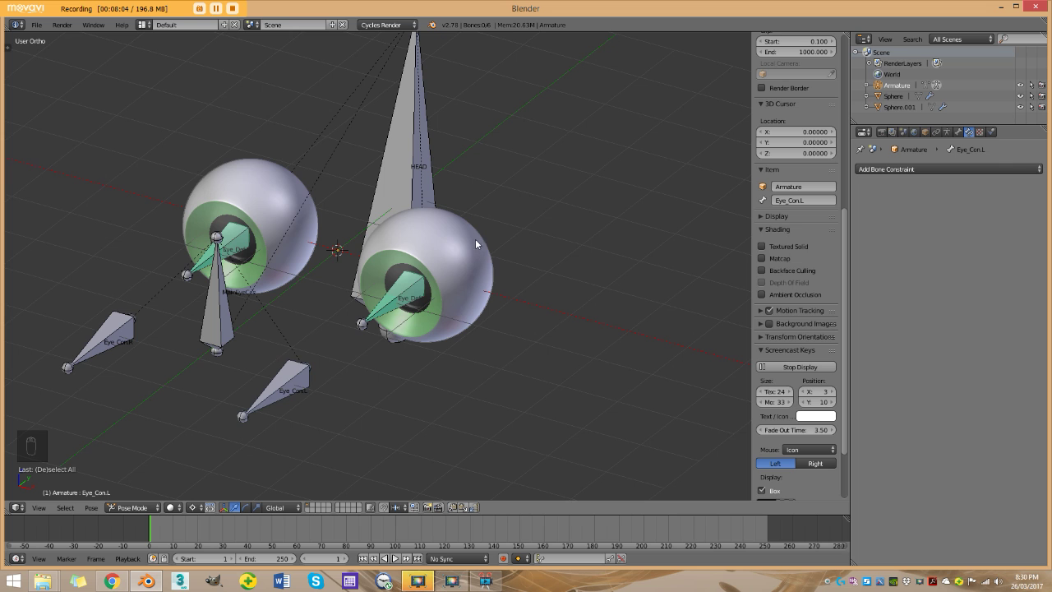
right_click(534, 278)
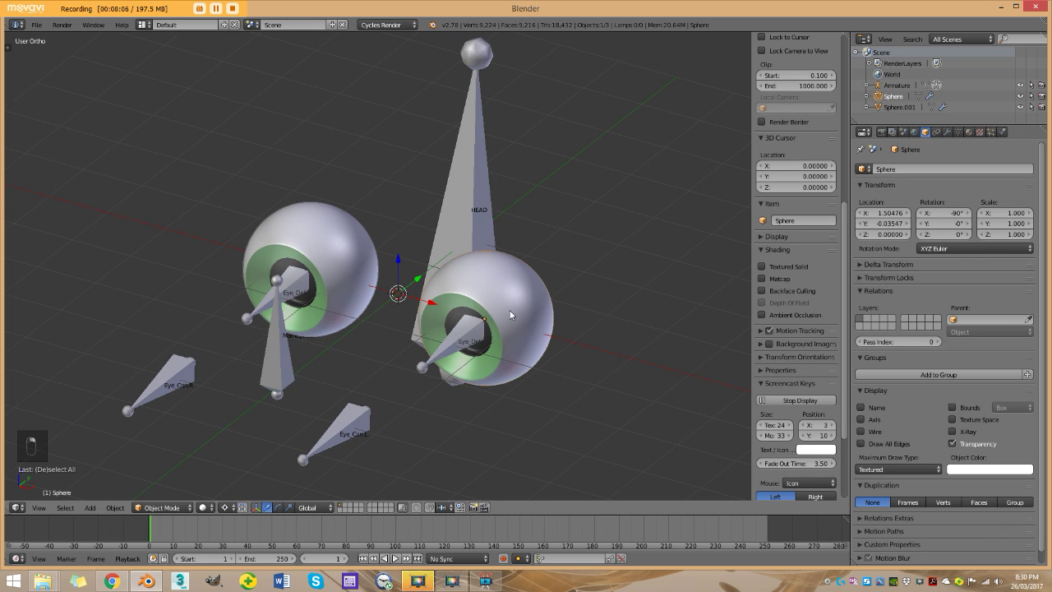
key("z")
key("z")
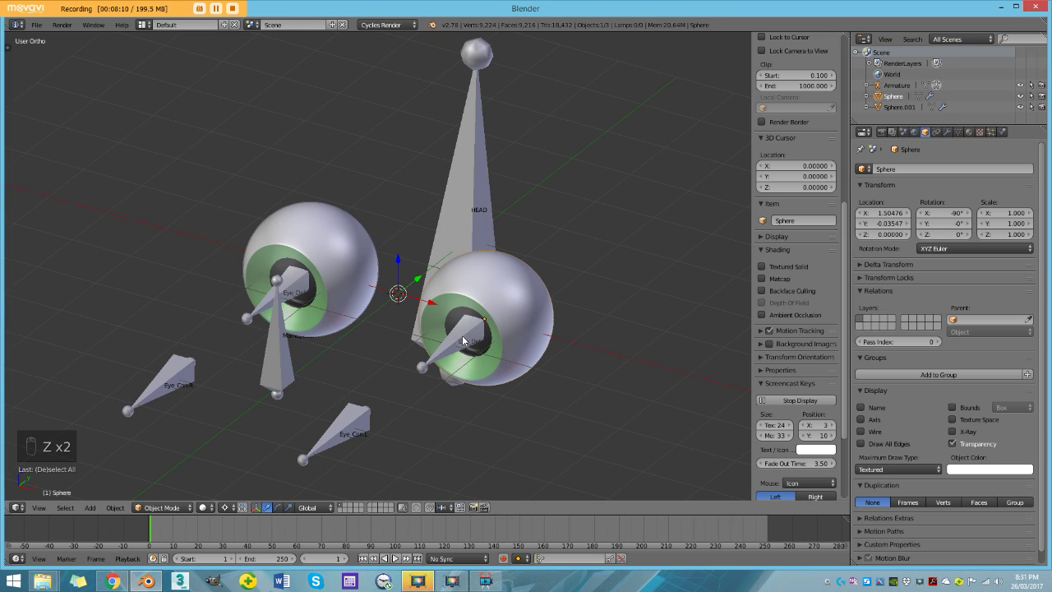
key("z")
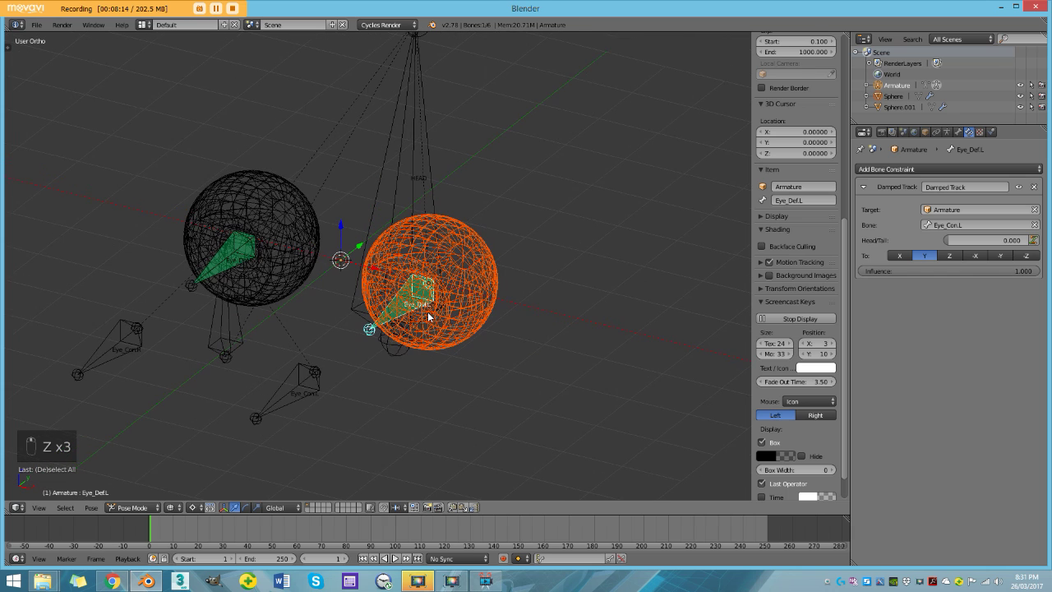
key("ctrl+p")
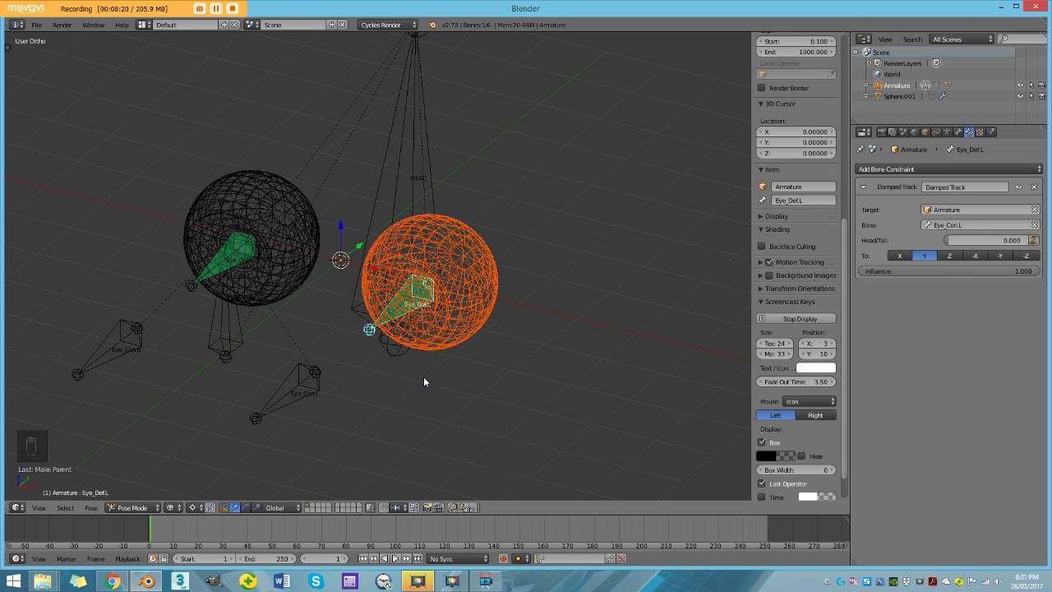
- Parent Sphere.001 to the Eye_Def.R bone the same way and check both eyeballs follow
left_click_drag(234, 183, 223, 261)
key("z")
key("z")
key("ctrl+p")
left_click(221, 260)
left_click_drag(245, 258, 330, 284)
key("a")
key("z")
key("a")
left_click_drag(307, 338, 336, 314)
- Move MainEyeCon and each Eye_Con control around to confirm the eyeballs track them
left_click(336, 314)
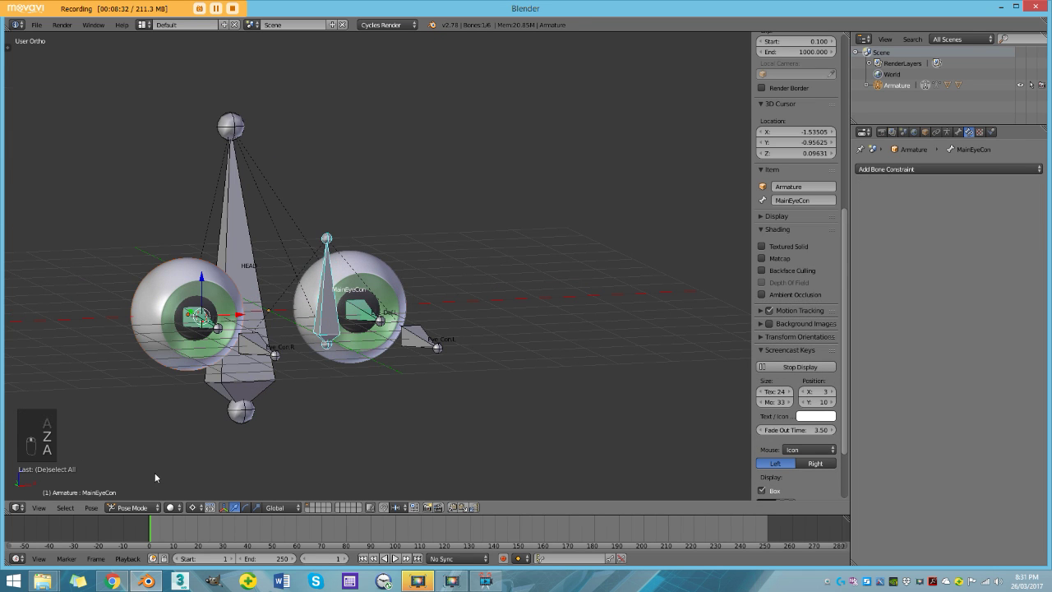
left_click_drag(197, 510, 288, 385)
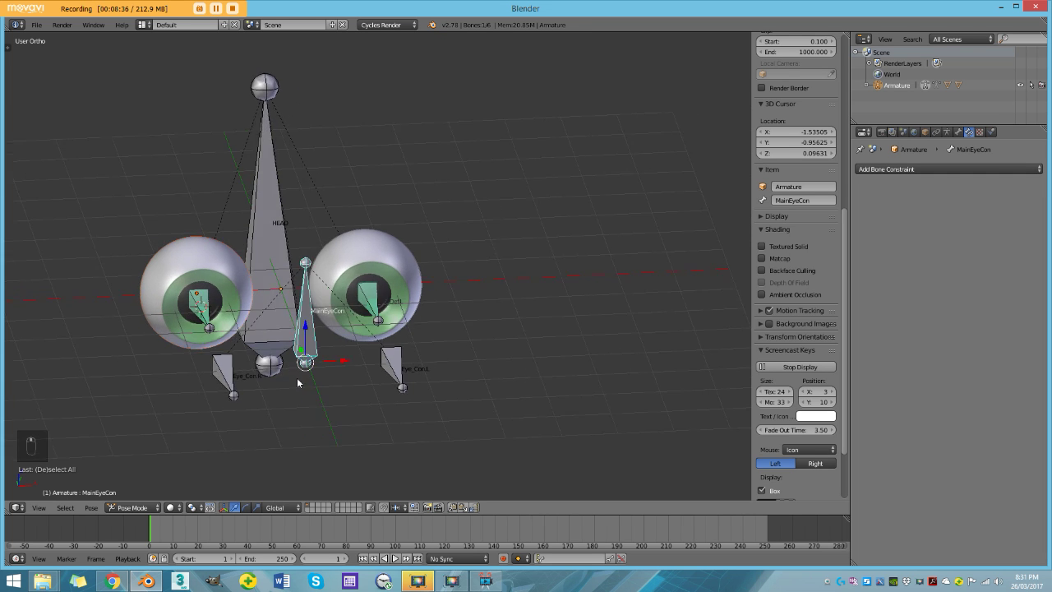
key("g")
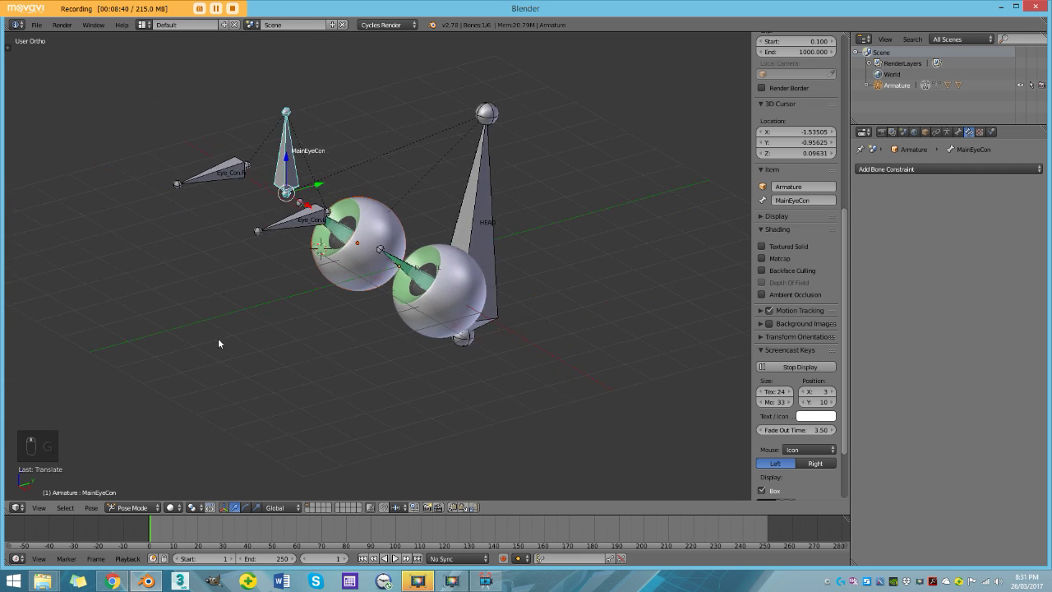
key("r")
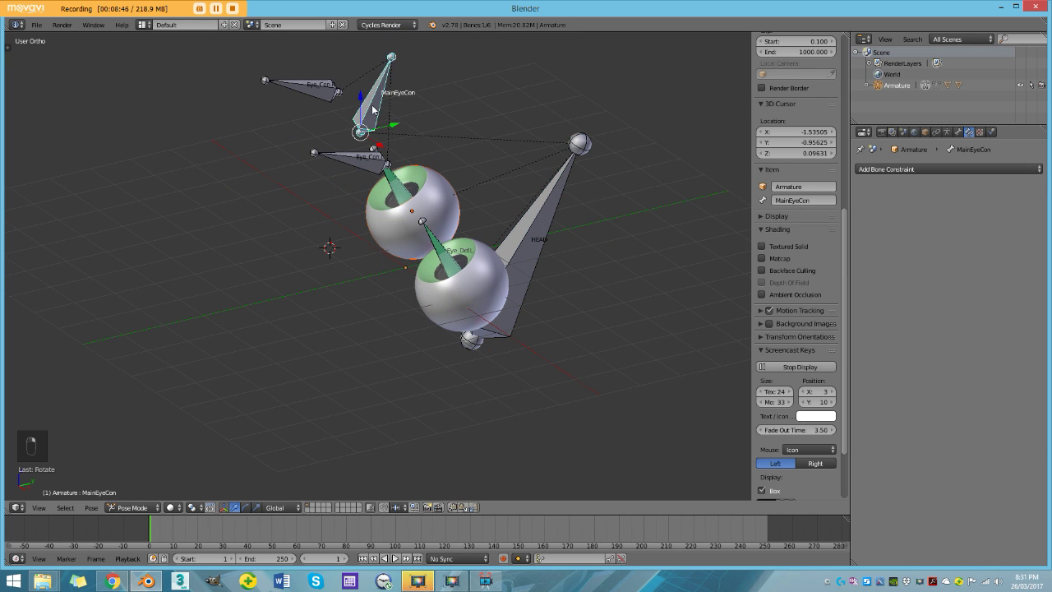
key("g")
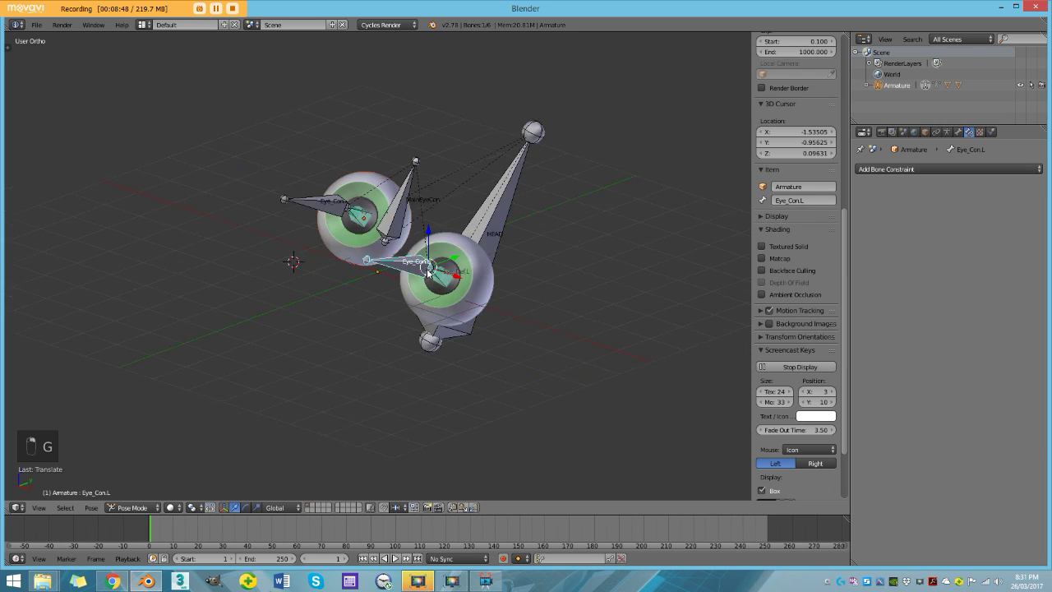
key("g")
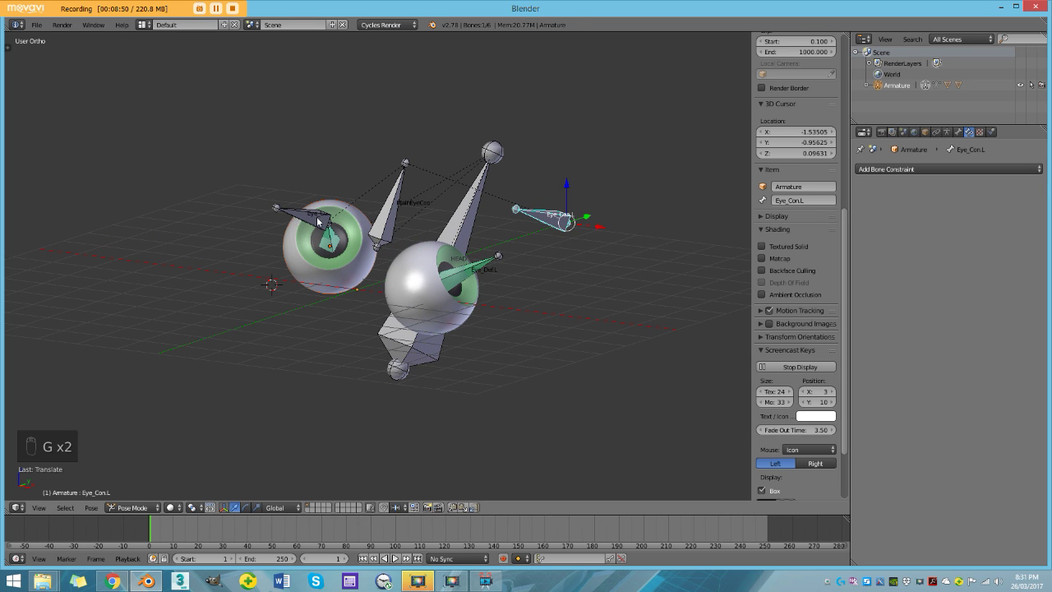
key("g")
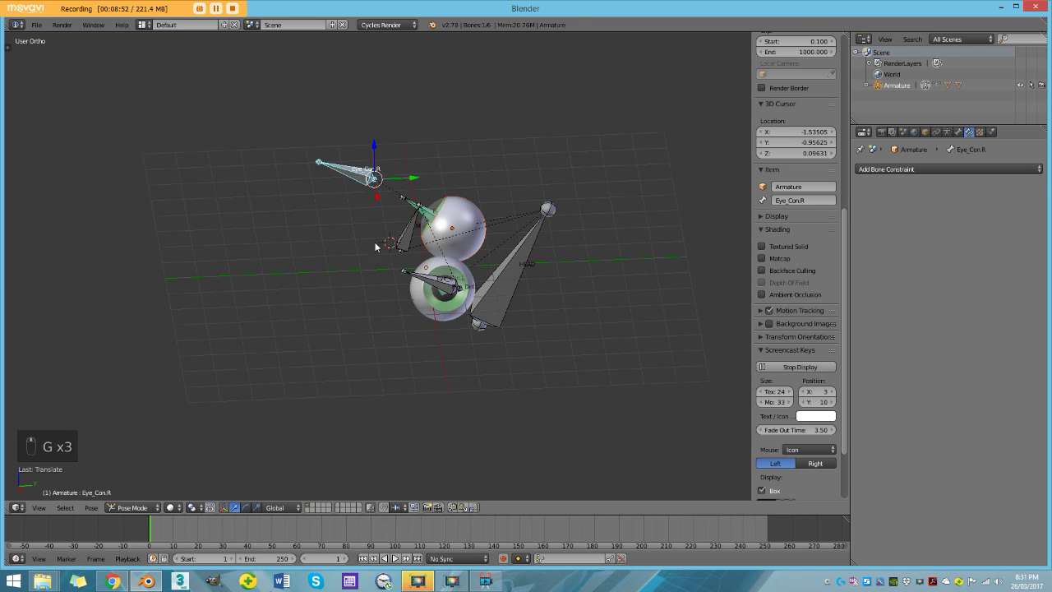
- Clear the pose transforms, leave Pose Mode and view the level eyes from the front
key("a")
key("a")
key("alt+g")
key("alt+r")
key("a")
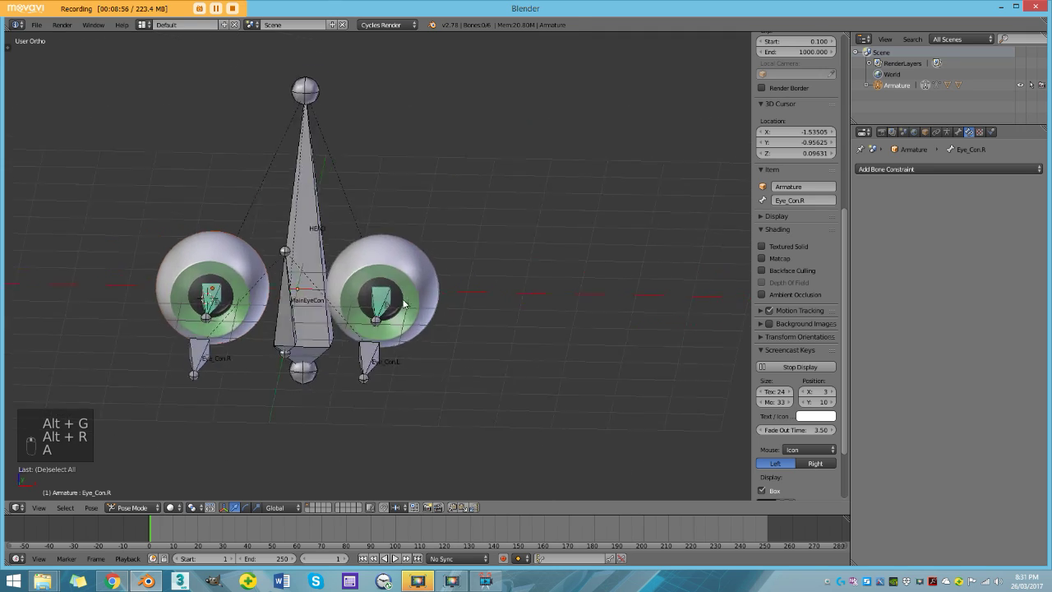
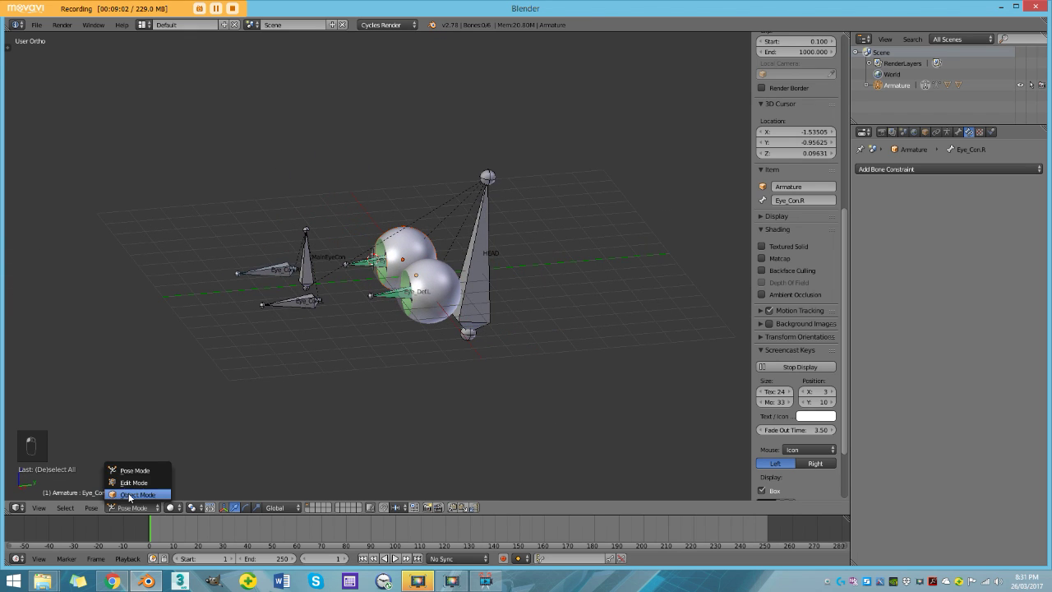
left_click_drag(349, 362, 369, 362)
- Snap the cursor to the world centre and add a Circle mesh rotated 90° upright around the eyes
key("a")
key("KP_1")
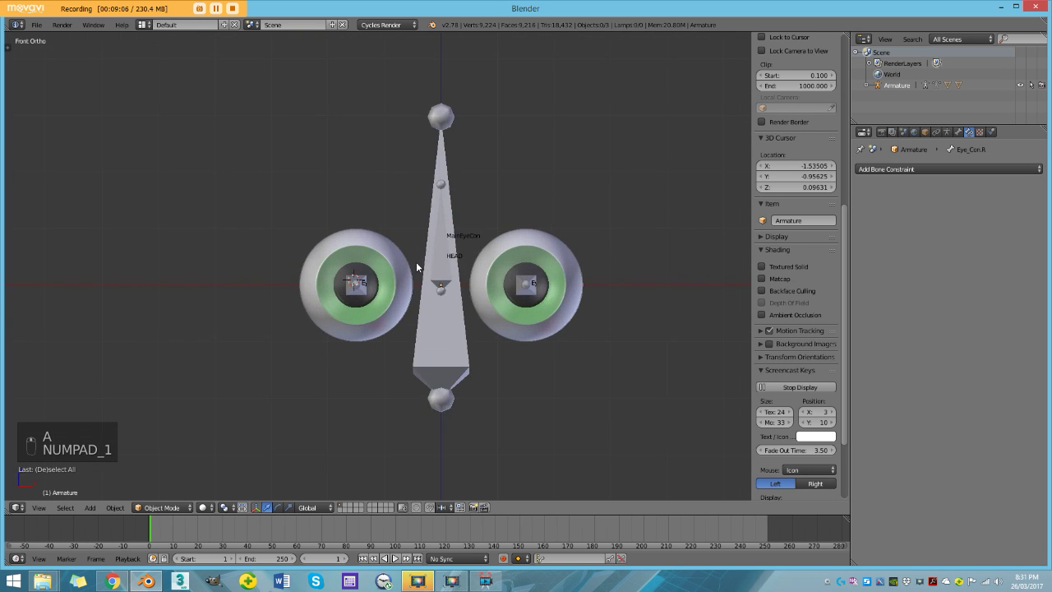
key("KP_1")
key("z")
key("z")
key("shift+s")
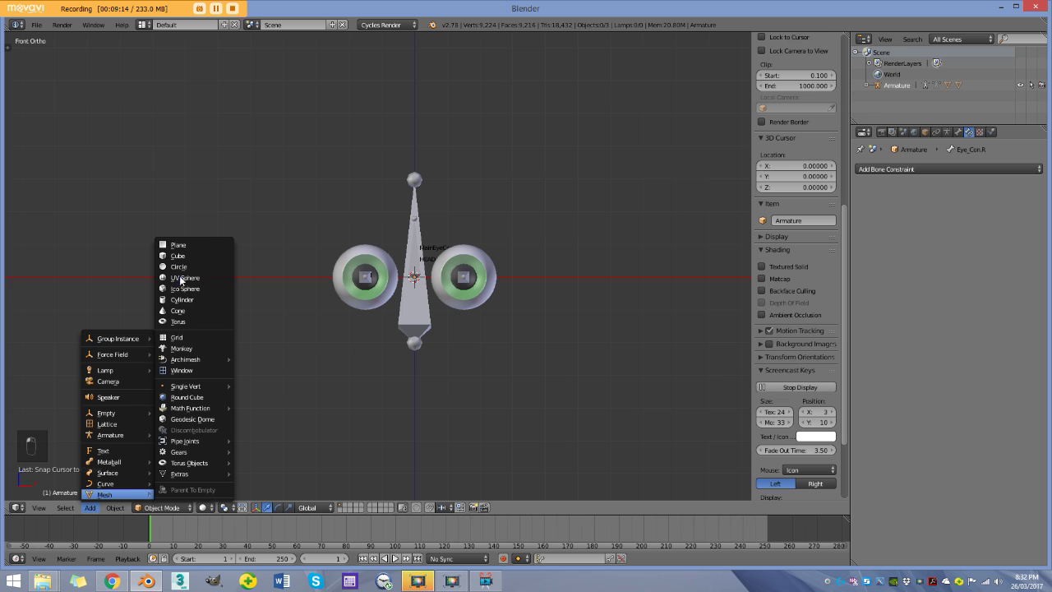
key("r")
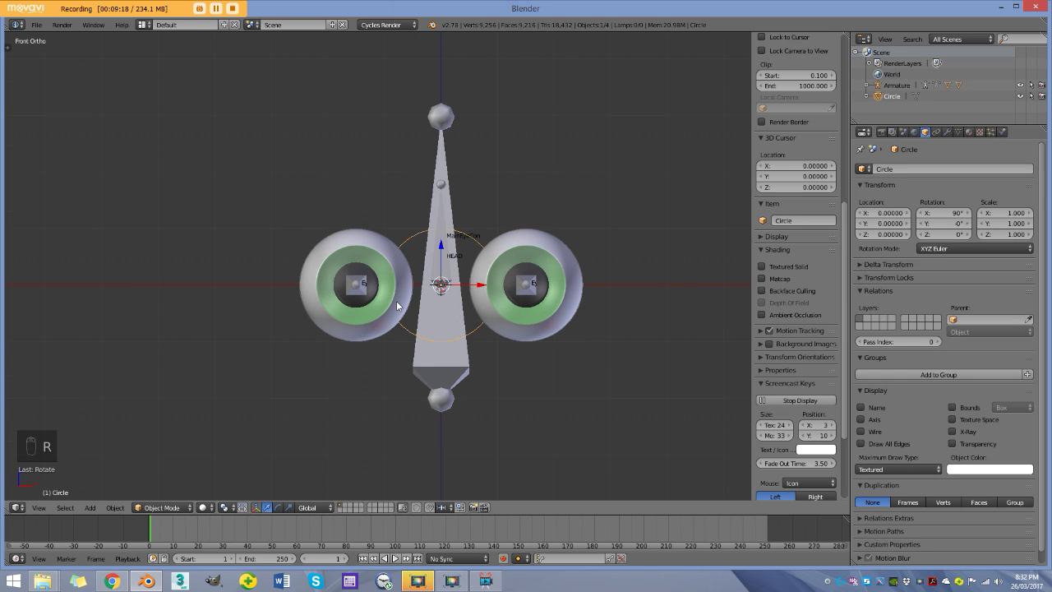
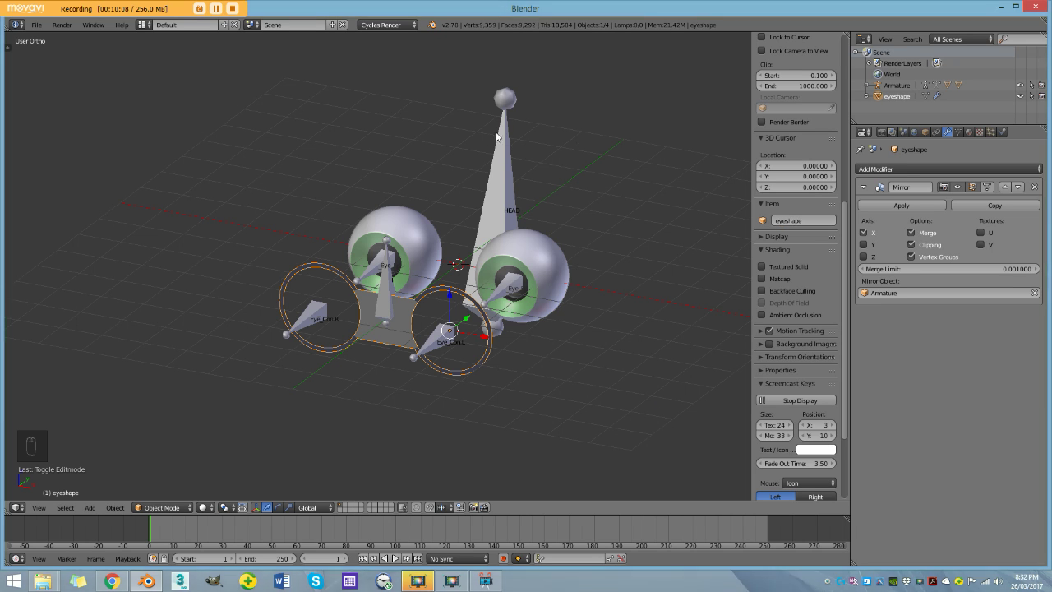
- Select the armature's MainEyeCon bone in Pose Mode and assign eyeshape as its custom shape
left_click(509, 166)
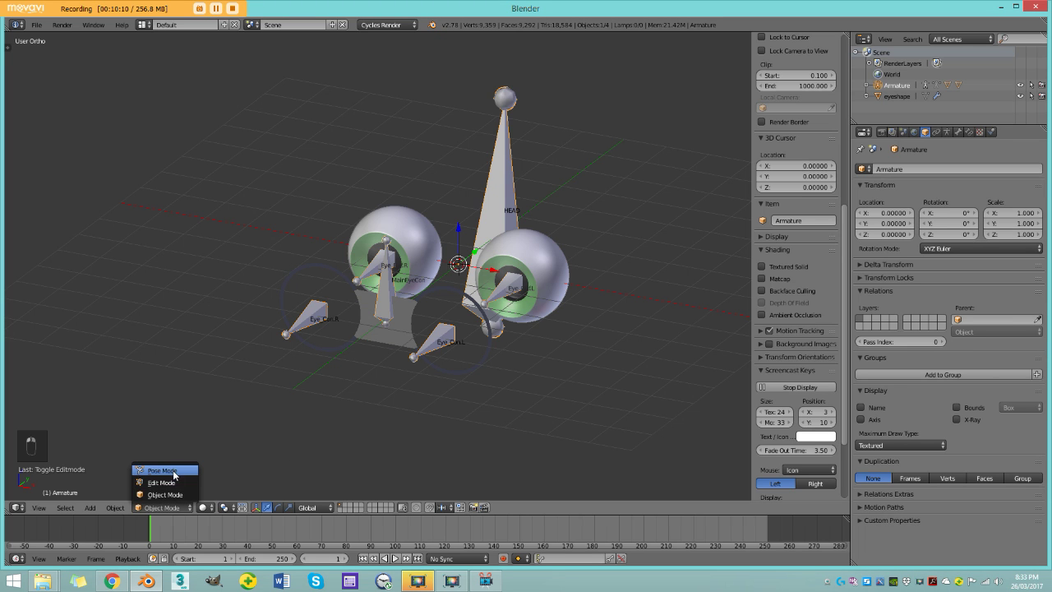
left_click(173, 485)
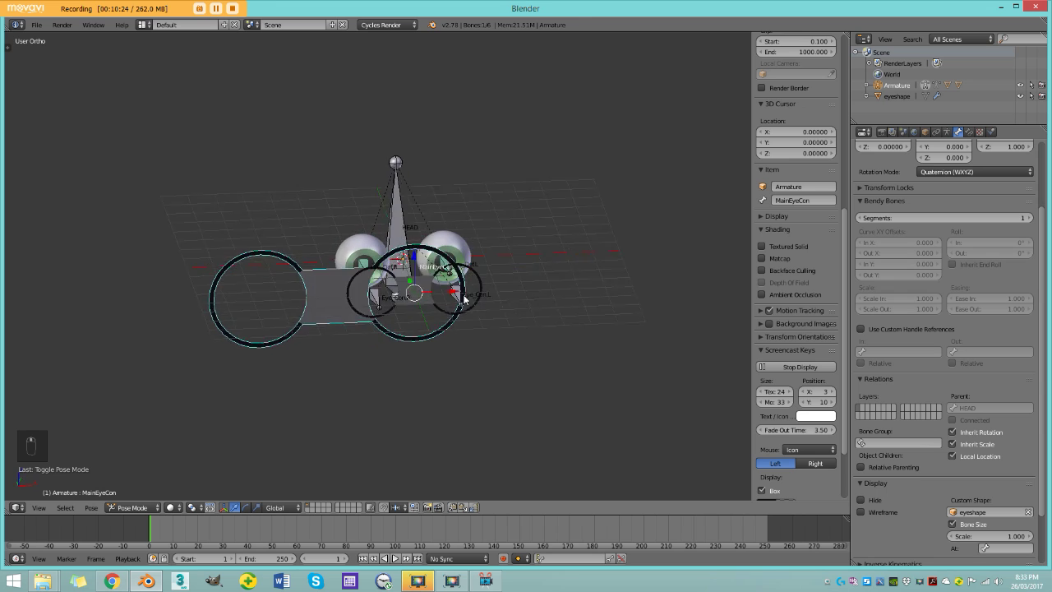
left_click_drag(506, 345, 912, 205)
key("z")
middle_click(526, 251)
left_click_drag(517, 252, 386, 309)
- Toggle between wireframe and solid shading to check the custom shape around the eye controls
key("ctrl+shift+alt+c")
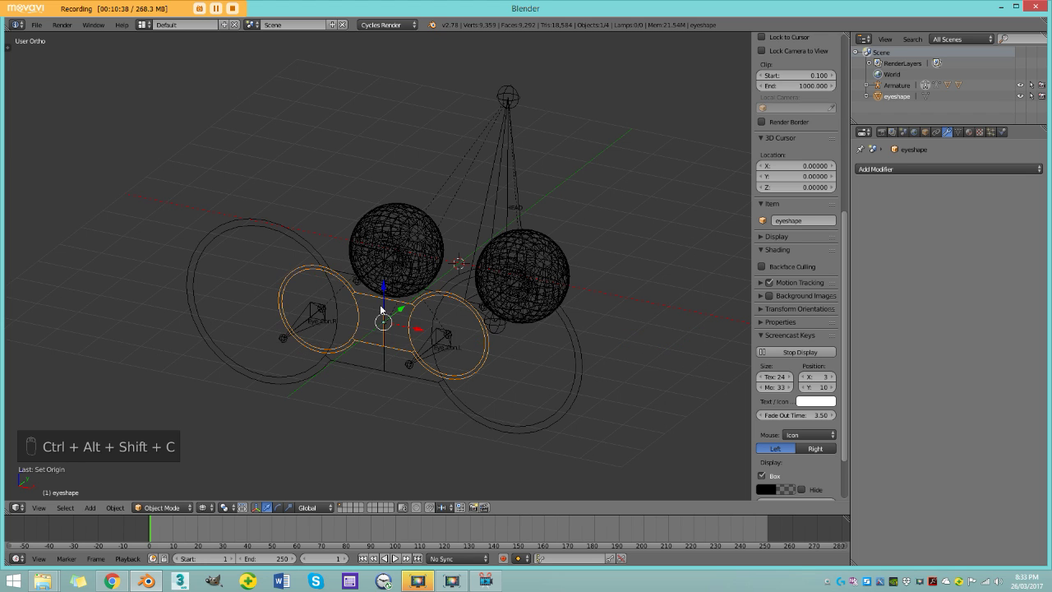
key("z")
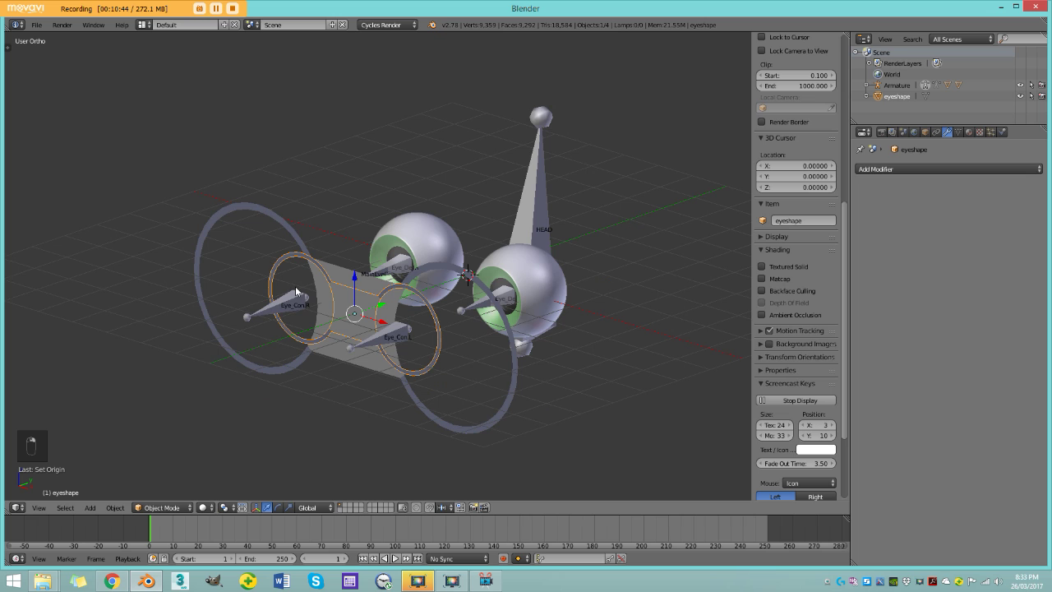
key("m")
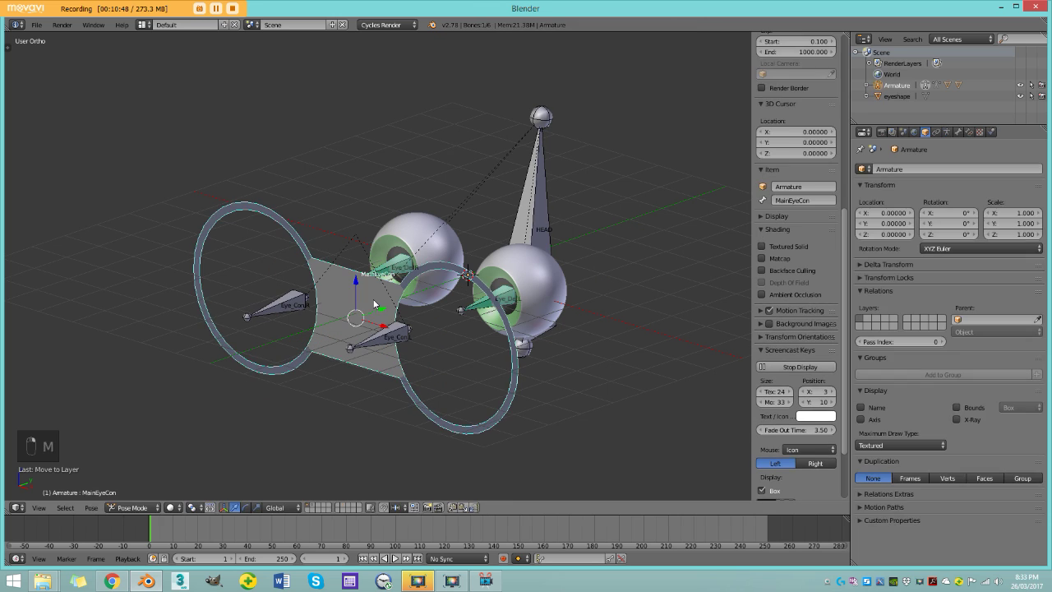
key("z")
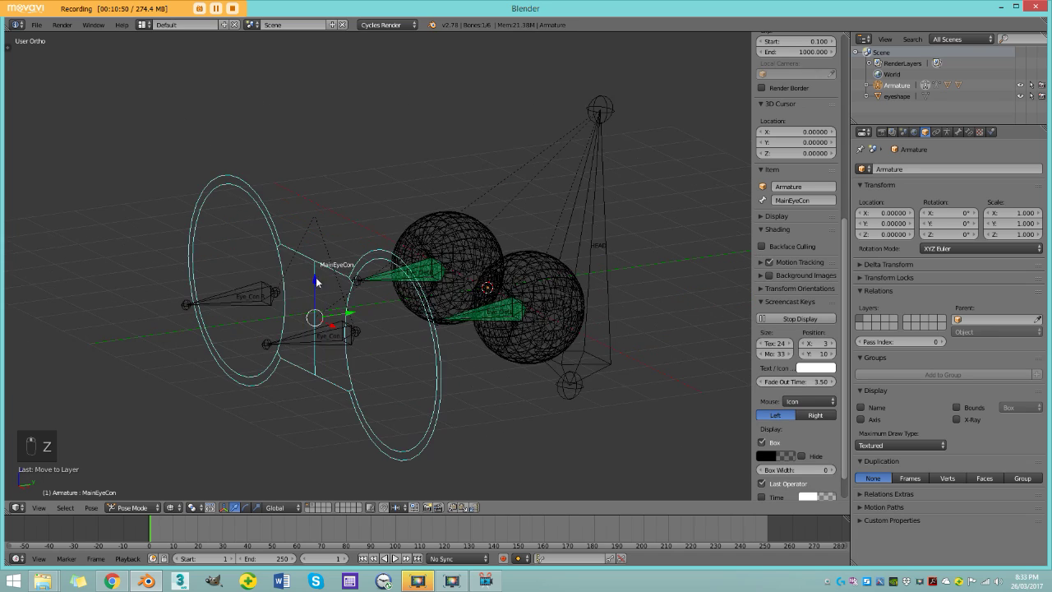
key("z")
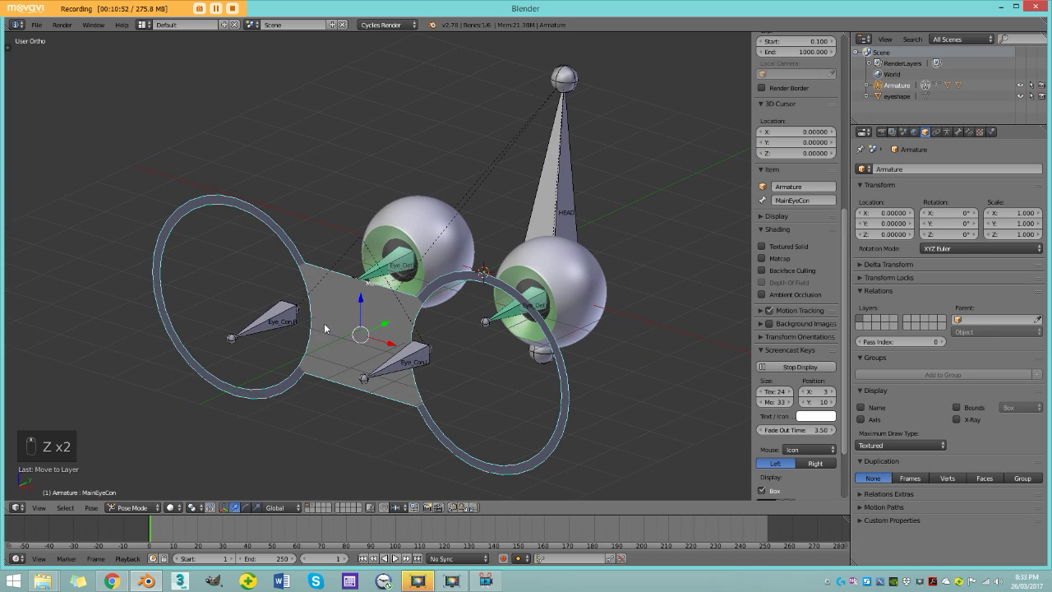
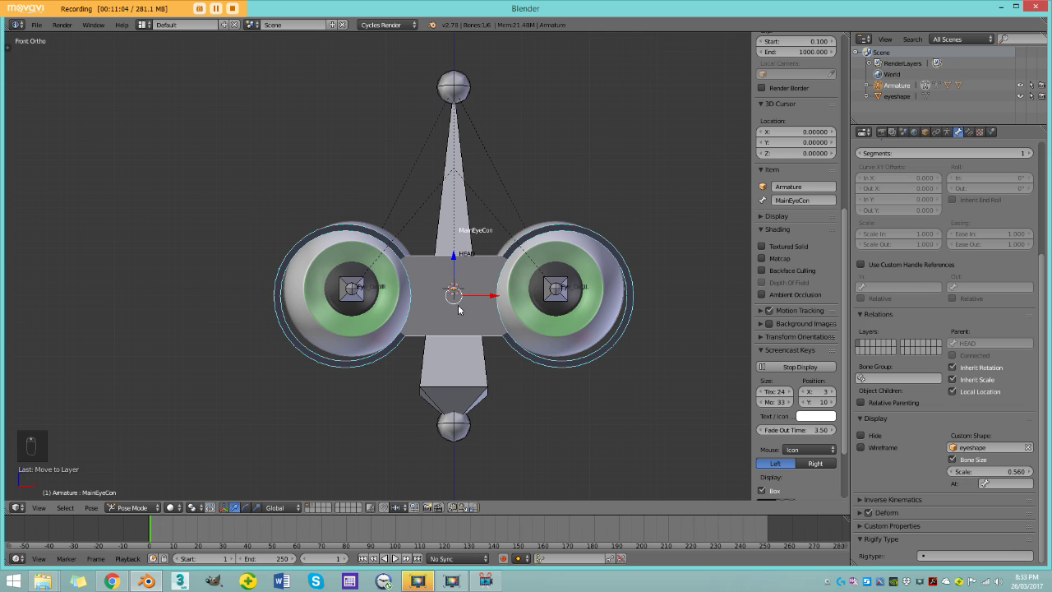
- Select MainEyeCon in Edit Mode to reposition it in front of the eyes
left_click(145, 509)
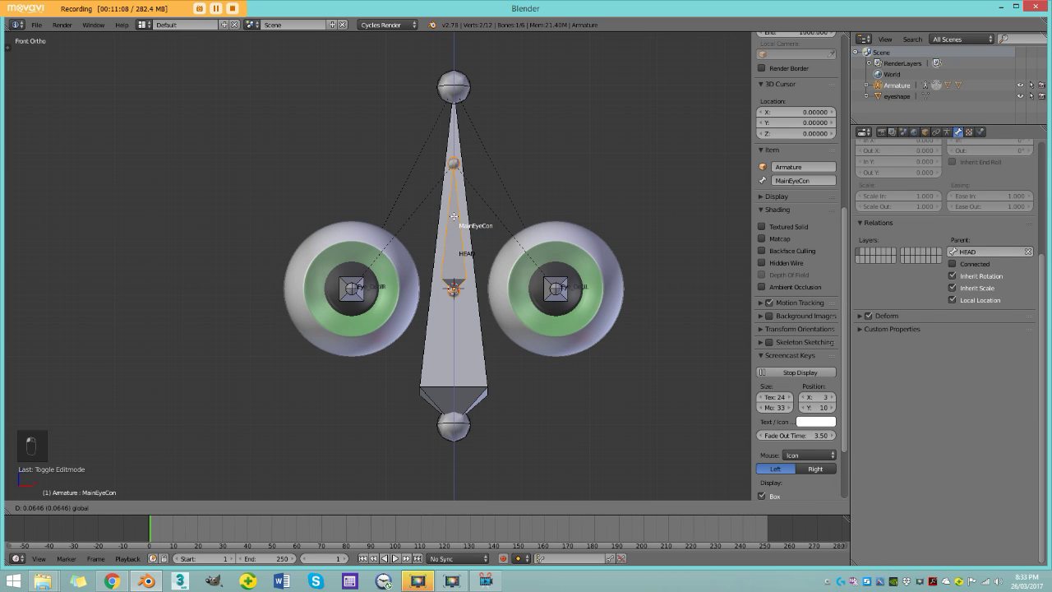
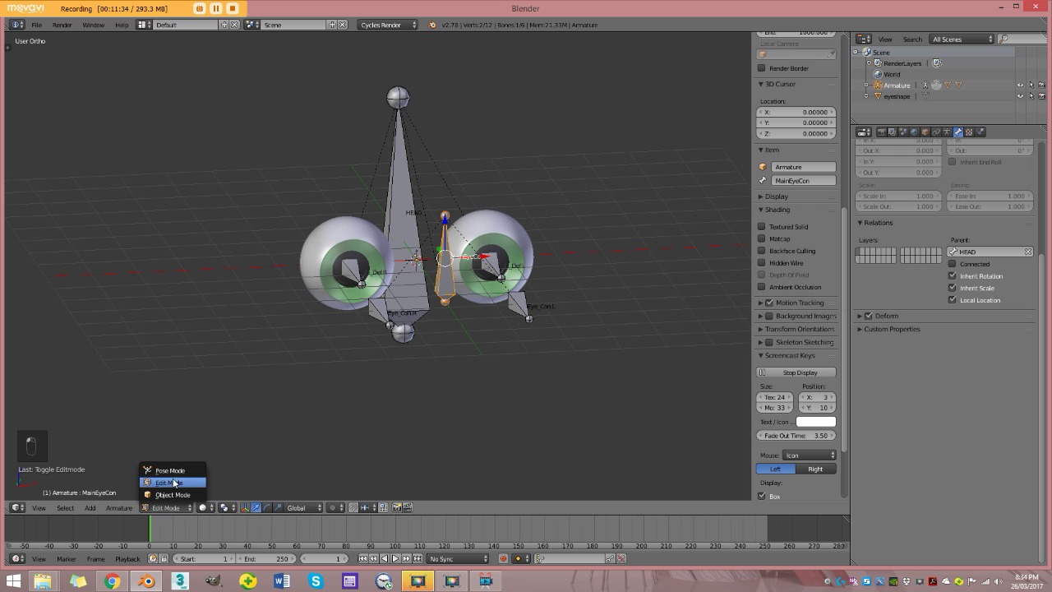
- Show the control shape as wireframe and select Eye_Con.L, Eye_Con.R then MainEyeCon
key("a")
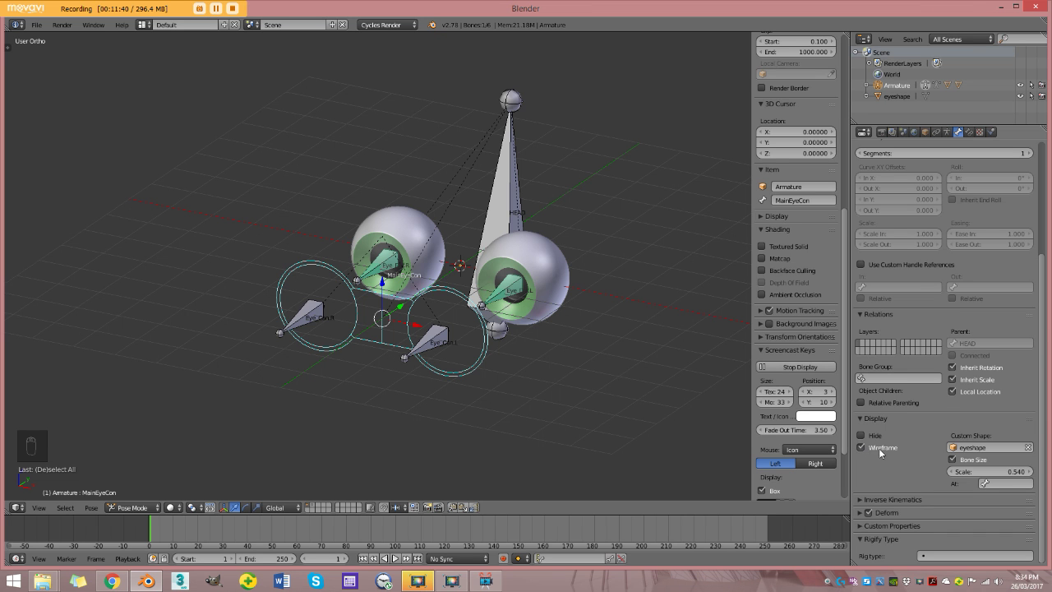
key("a")
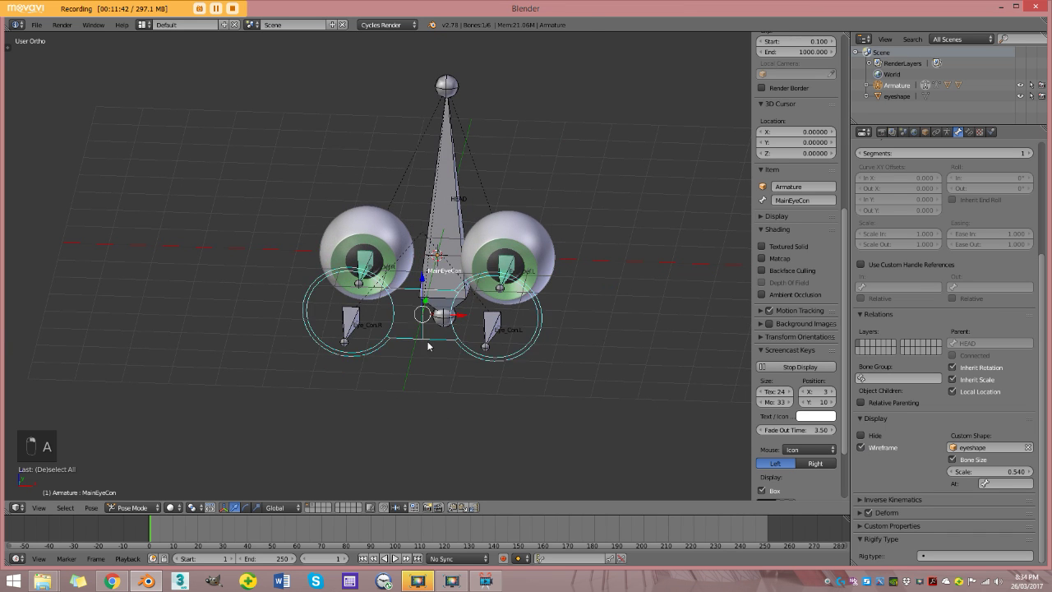
key("g")
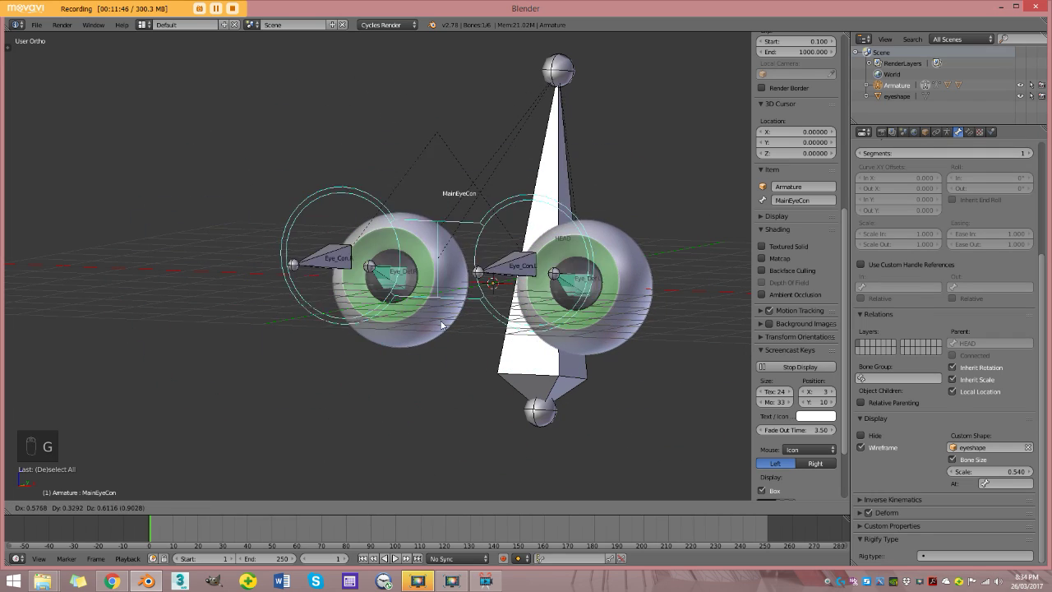
key("g")
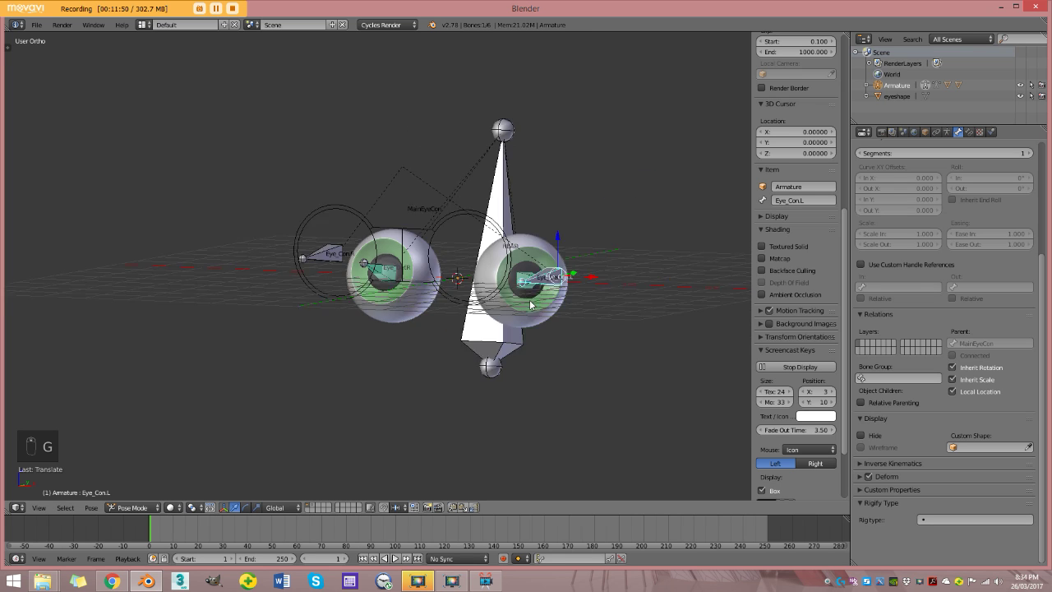
key("a")
key("a")
key("alt+g")
- Parent both eye controls to MainEyeCon with Keep Offset and move it to test the eyes tracking together
key("alt+r")
key("a")
key("n")
left_click(132, 512)
double_click(513, 340)
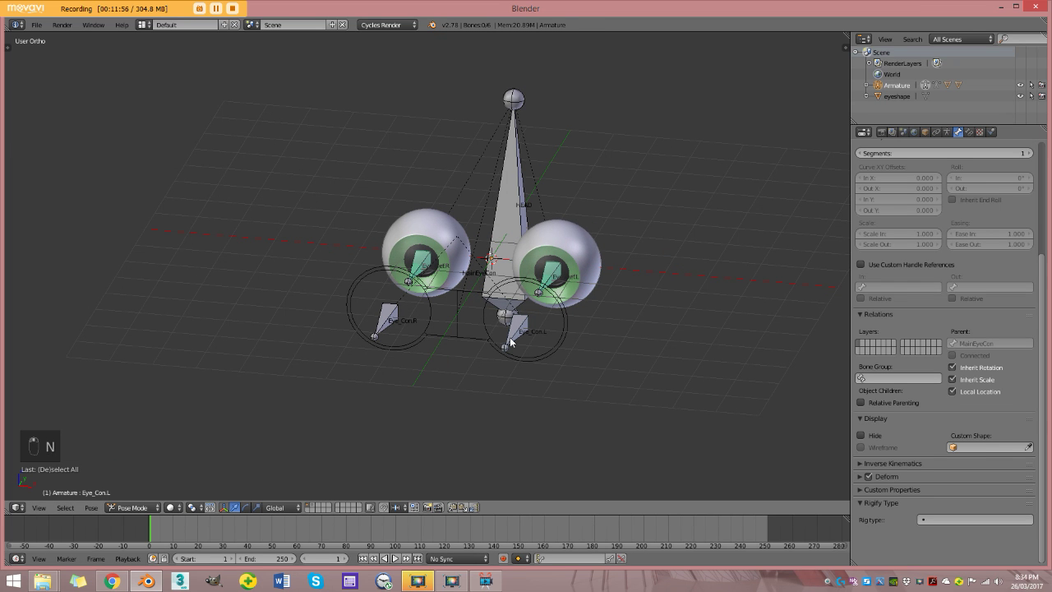
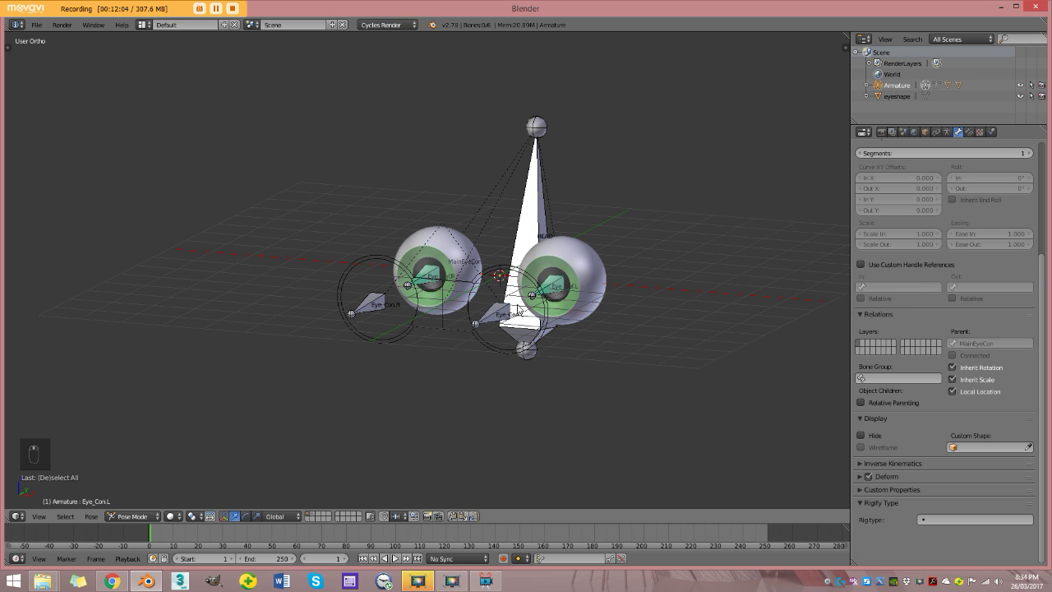
key("KP_5")
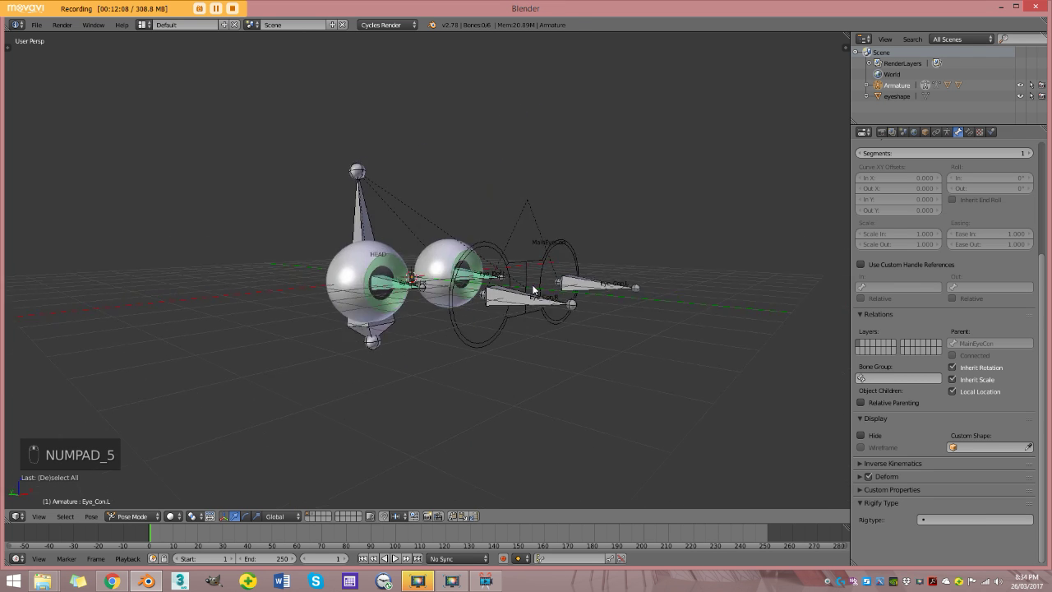